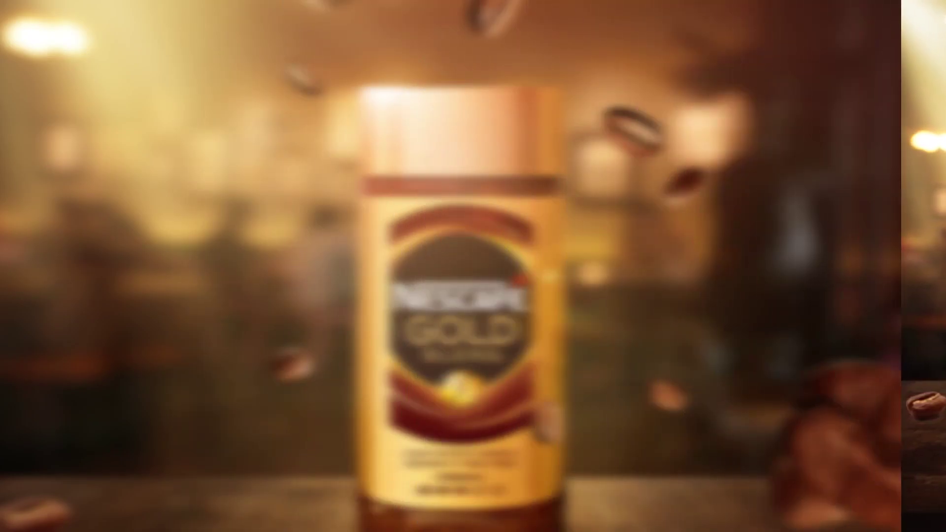
Step: Place the blurred café-and-tabletop photo into the square poster document as its own layer
{"action": "key", "text": "alt+Tab"}
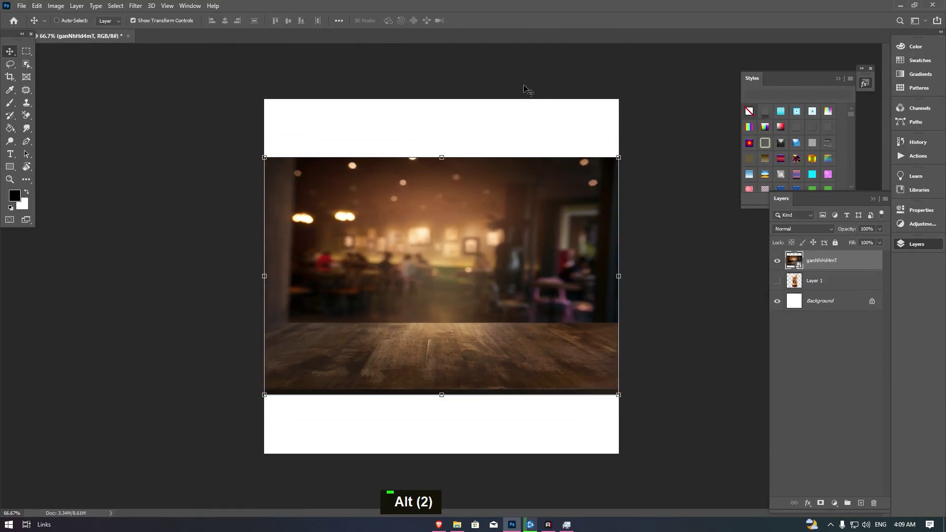
Step: Scale the café photo up with Free Transform until it spreads wider than the canvas
{"action": "key", "text": "alt+l"}
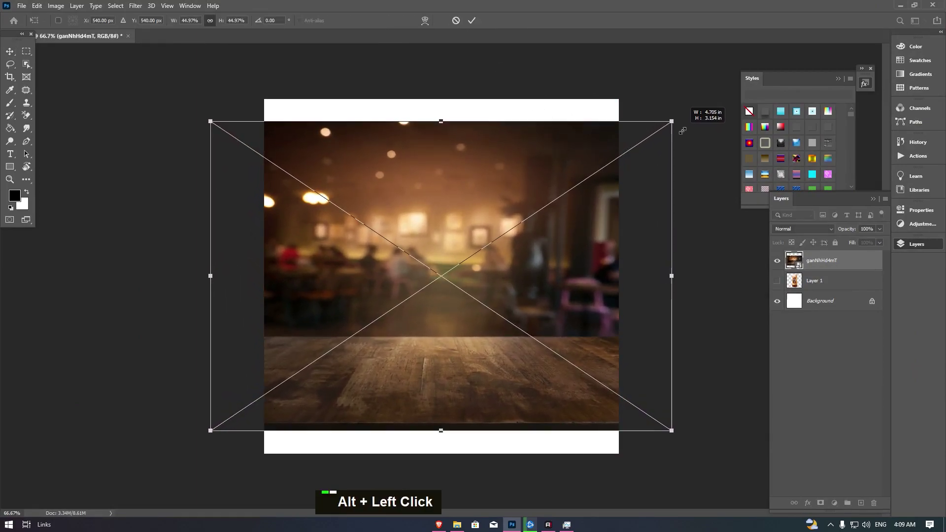
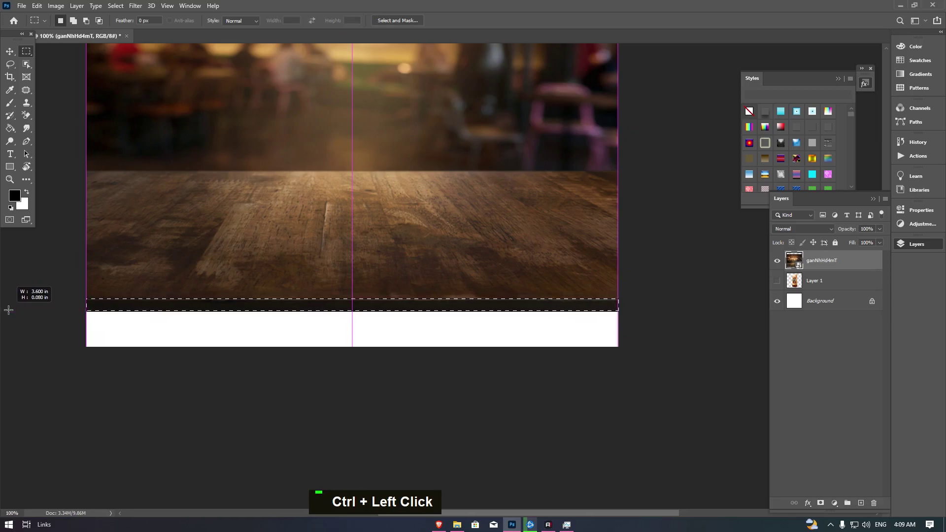
Step: Copy the bottom table-edge strip to its own layer and stretch it down over the white gap
{"action": "key", "text": "ctrl+j"}
{"action": "double_click", "coordinate": [15, 51]}
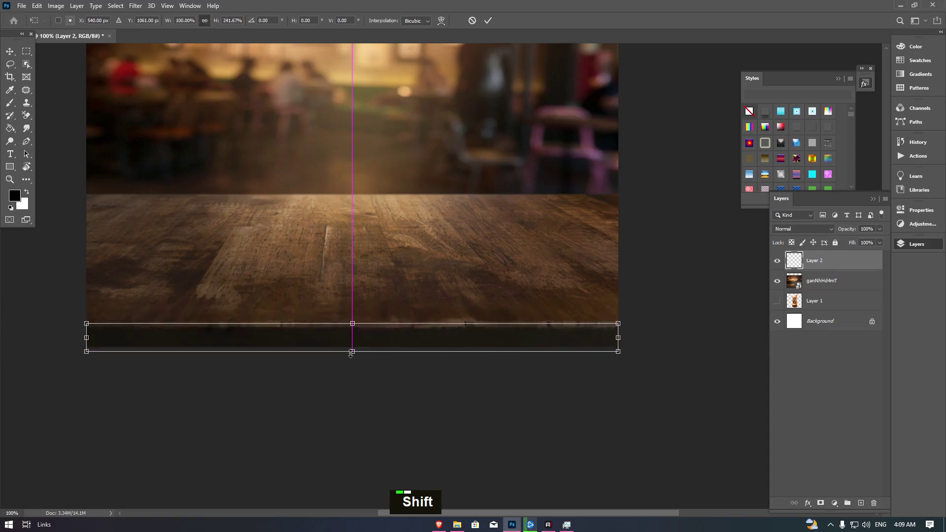
{"action": "key", "text": "Return"}
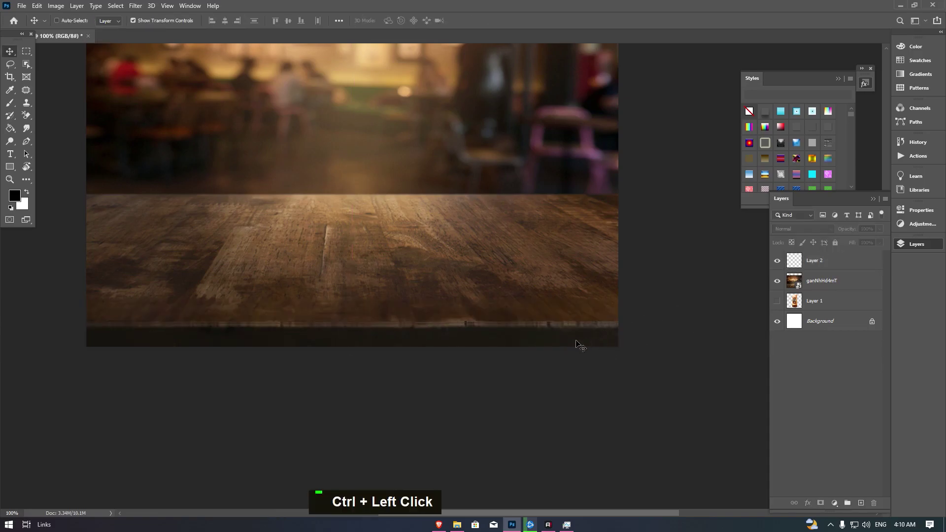
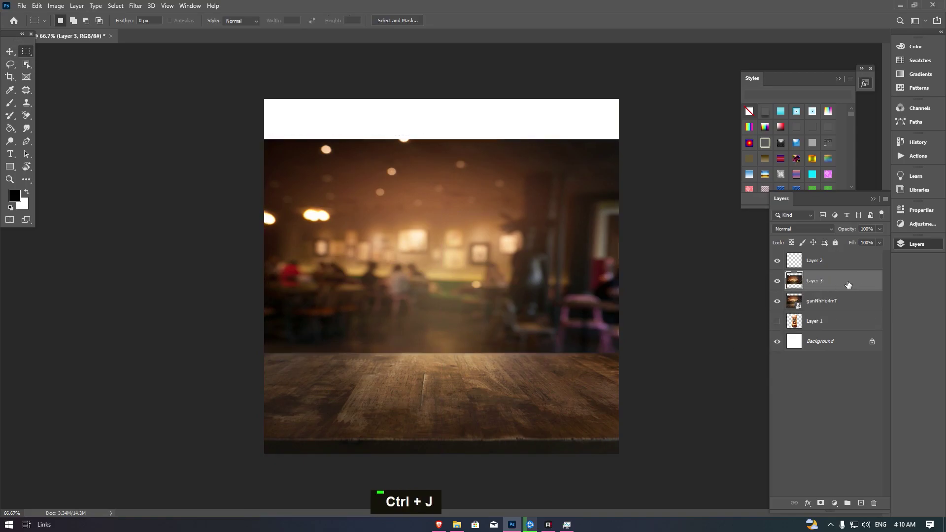
Step: Enlarge a duplicated café layer upward so it covers the white band at the top
{"action": "double_click", "coordinate": [14, 54]}
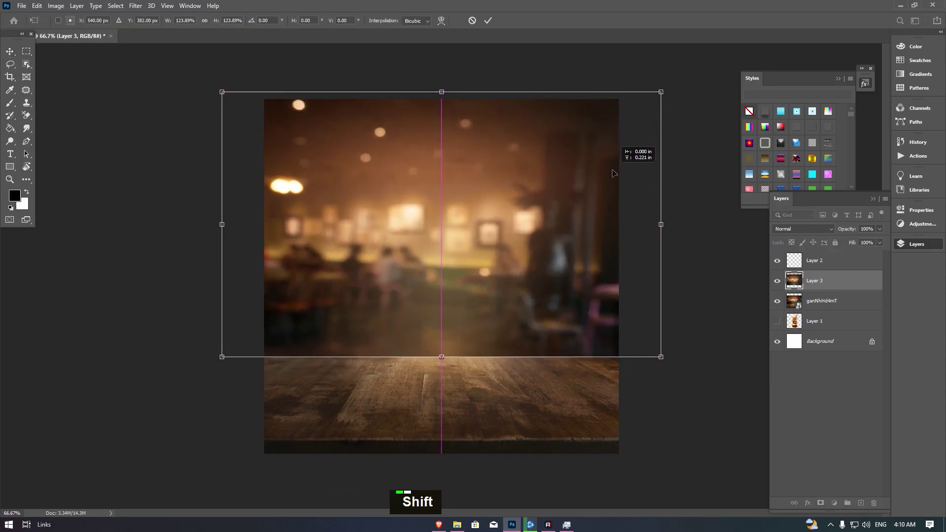
{"action": "key", "text": "Return"}
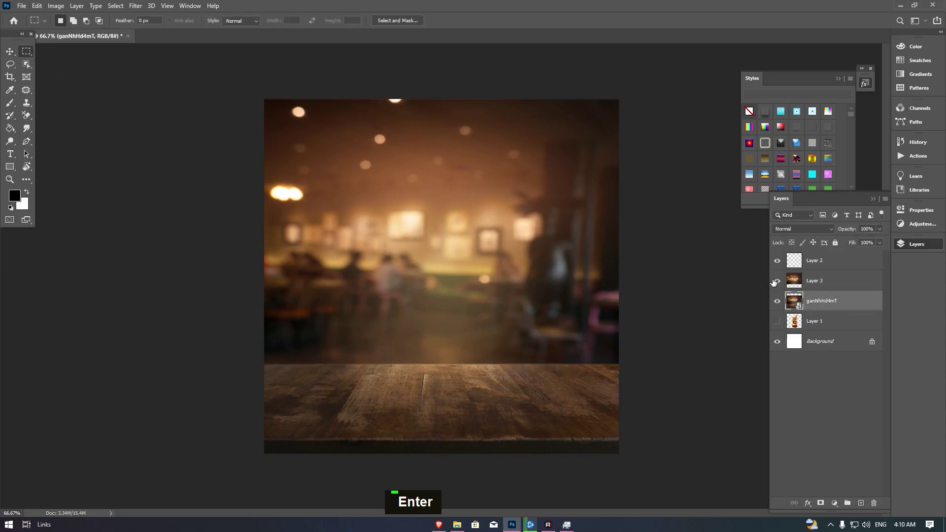
Step: Hide the enlarged copy, mask the original photo to just the tabletop, and reveal the copy behind it
{"action": "left_click", "coordinate": [780, 283]}
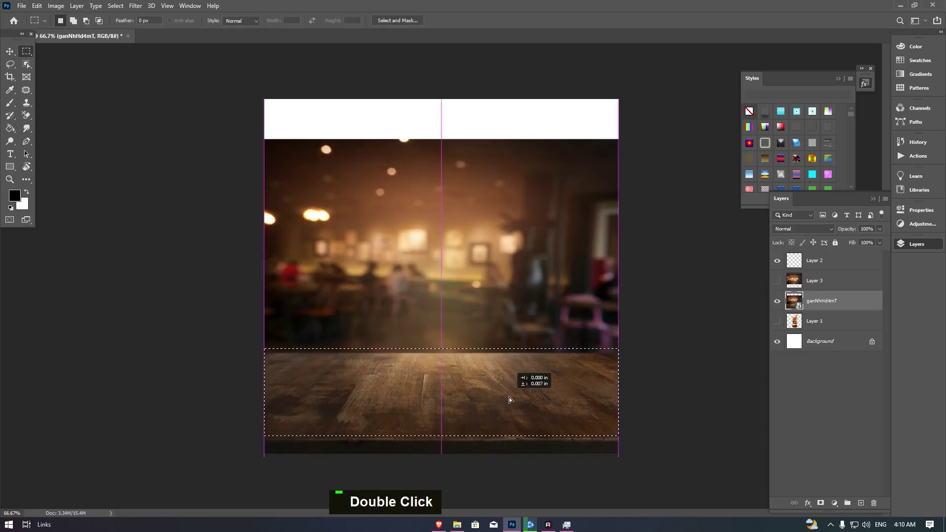
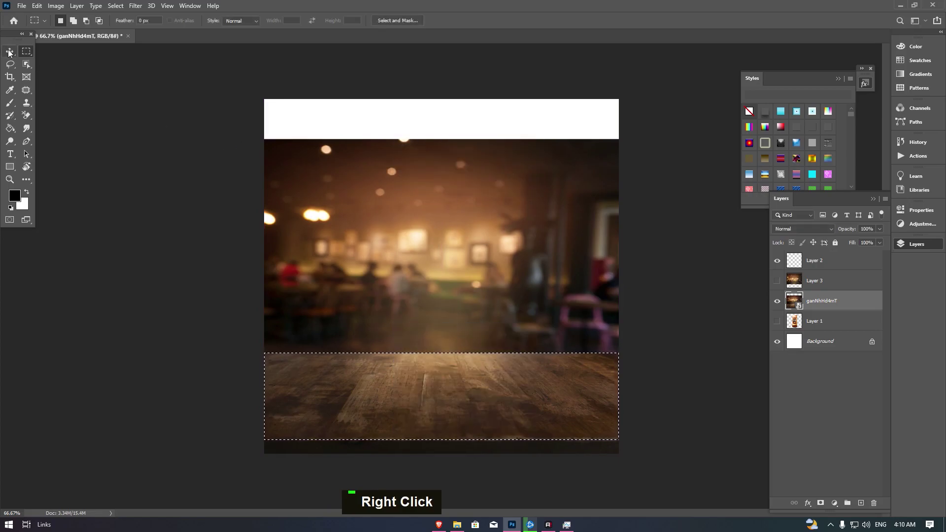
{"action": "double_click", "coordinate": [24, 55]}
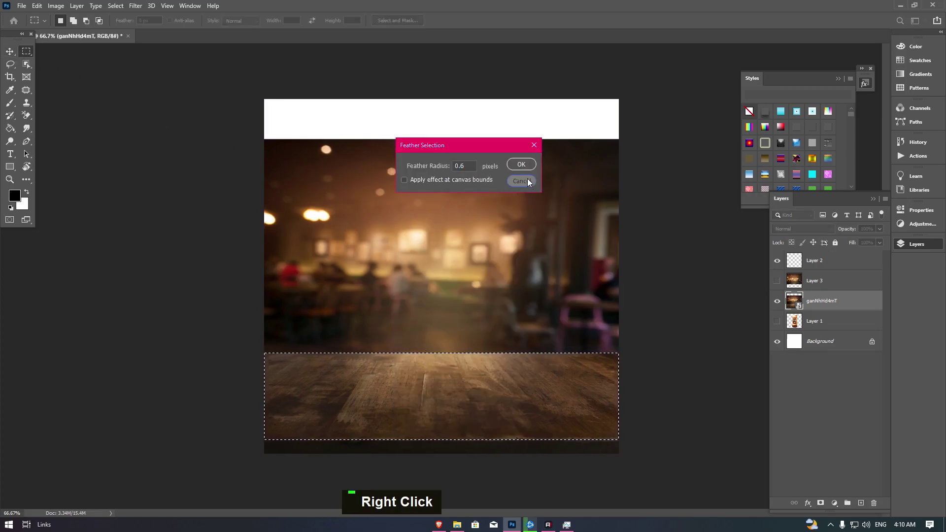
{"action": "key", "text": "Delete"}
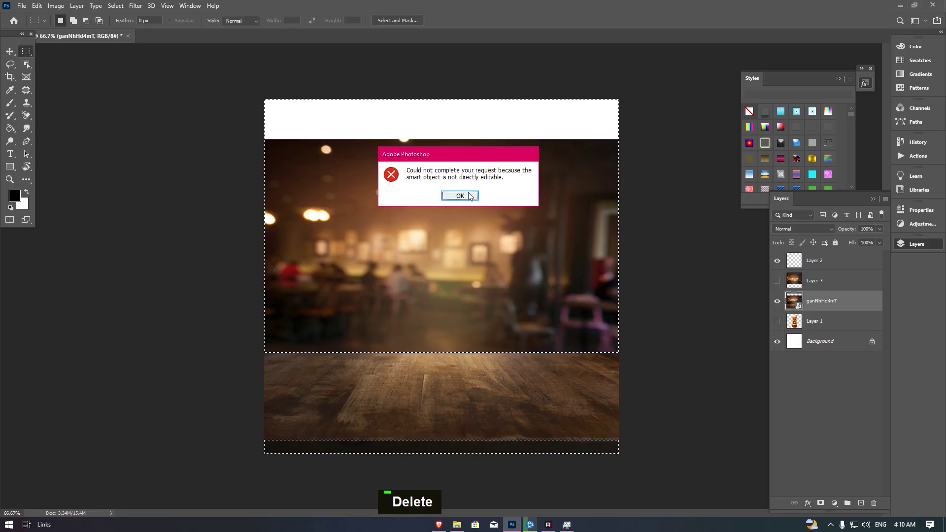
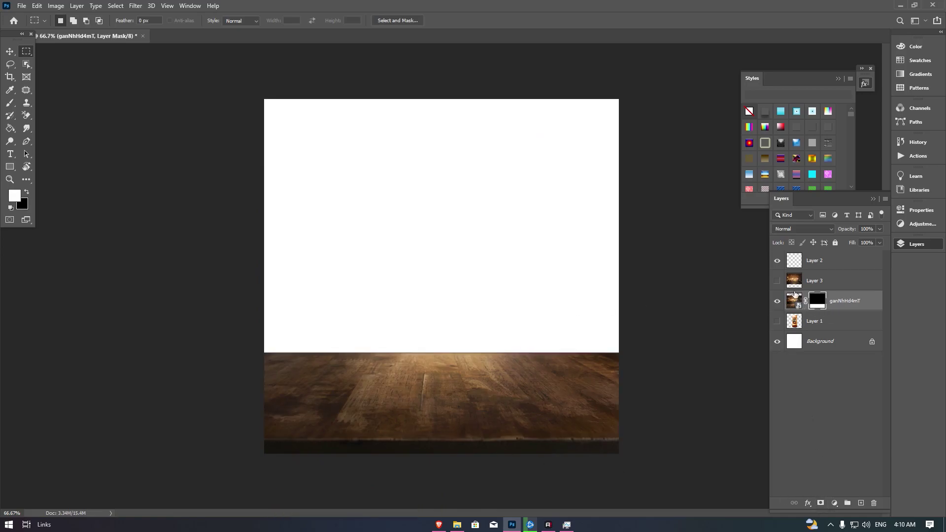
{"action": "double_click", "coordinate": [863, 285]}
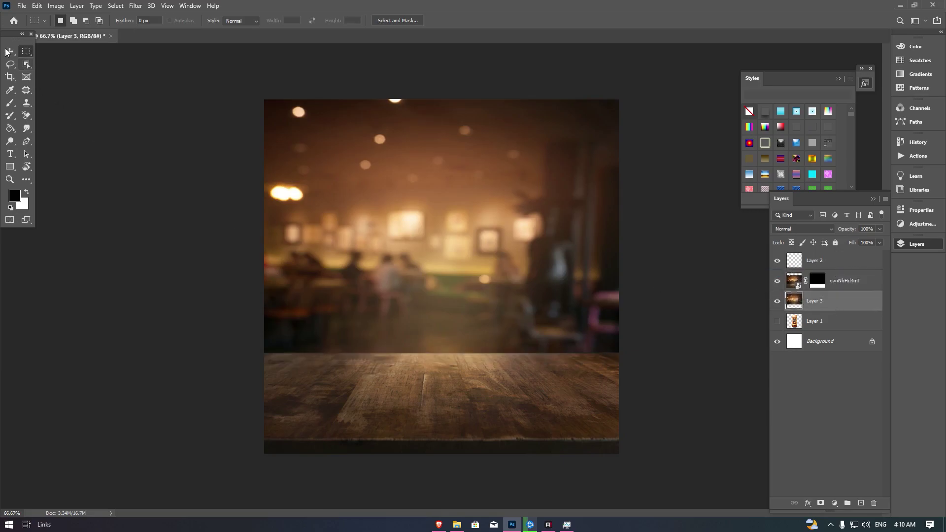
Step: Move the hidden Nescafé Gold jar layer to the top of the layer stack
{"action": "left_click", "coordinate": [115, 158]}
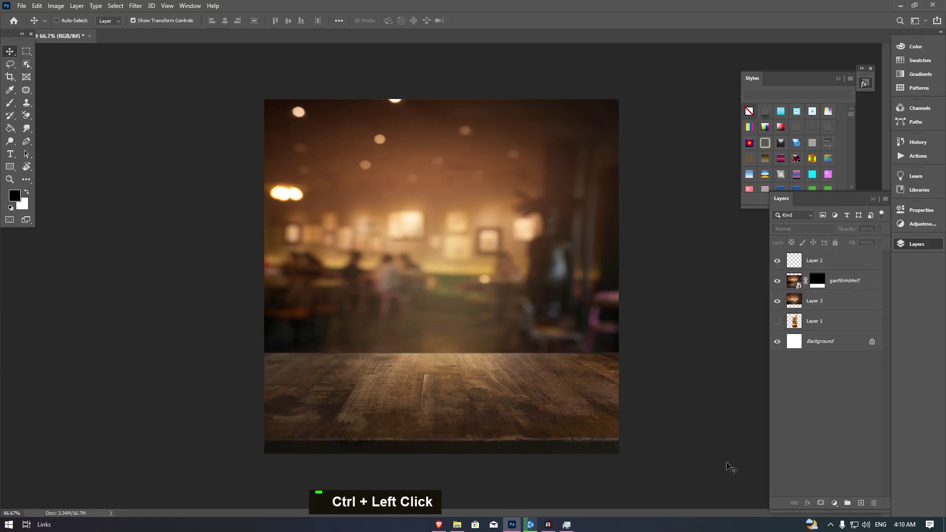
{"action": "double_click", "coordinate": [838, 325]}
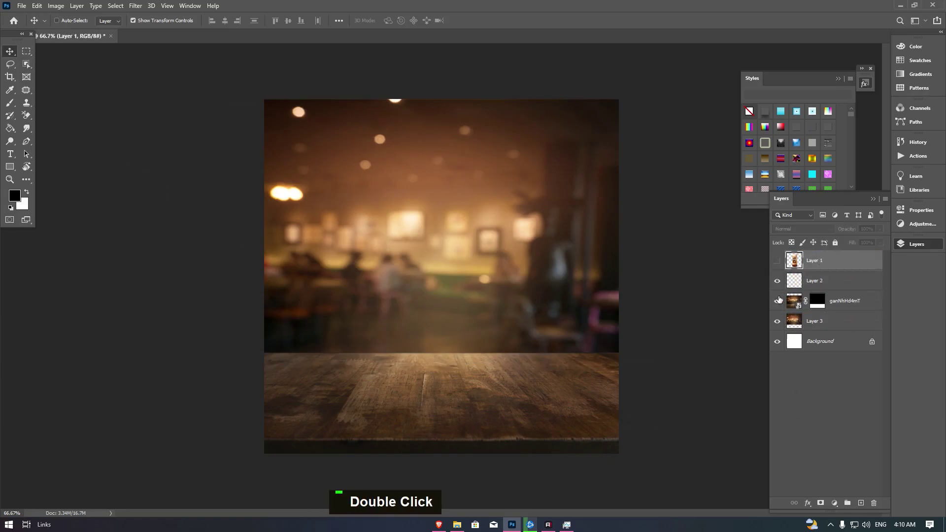
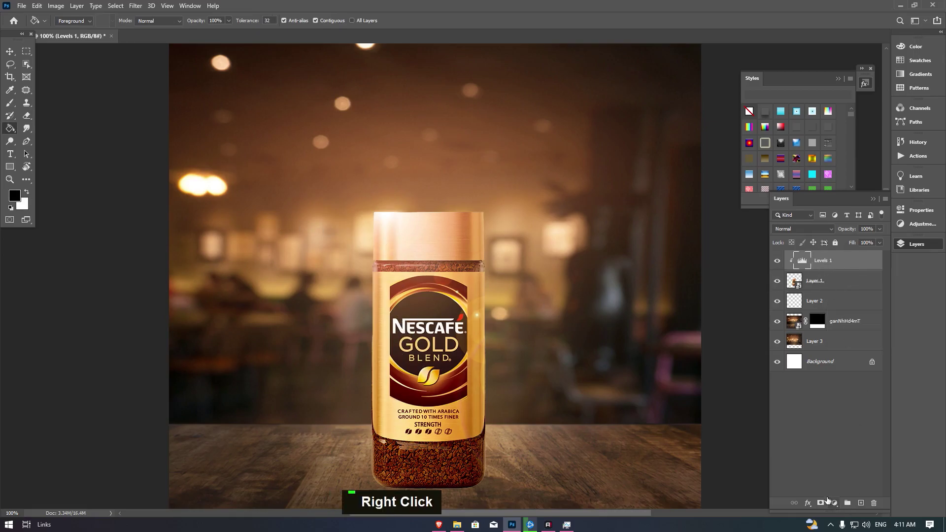
Step: Paint white with an enlarged brush along the jar edge on the black Levels mask
{"action": "key", "text": "g"}
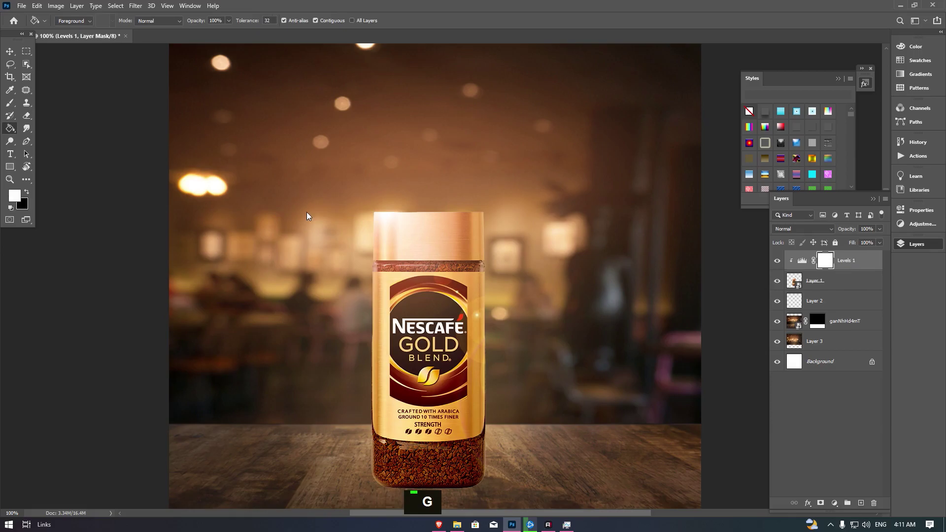
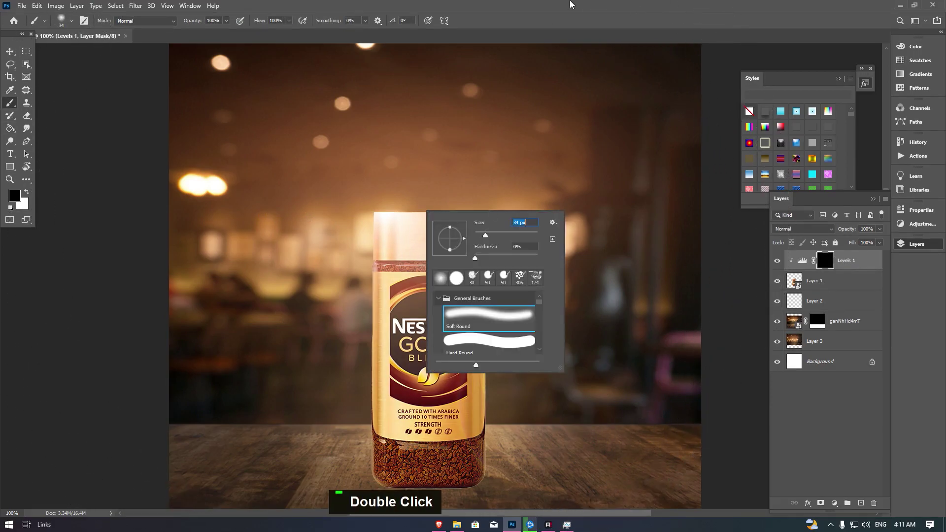
{"action": "key", "text": "x"}
{"action": "key", "text": "x"}
{"action": "key", "text": "]"}
{"action": "key", "text": "]"}
{"action": "key", "text": "x"}
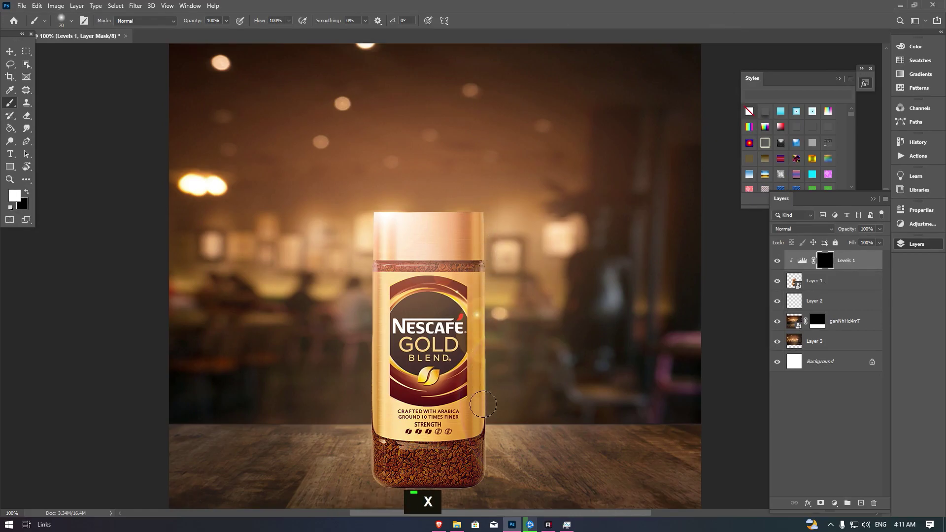
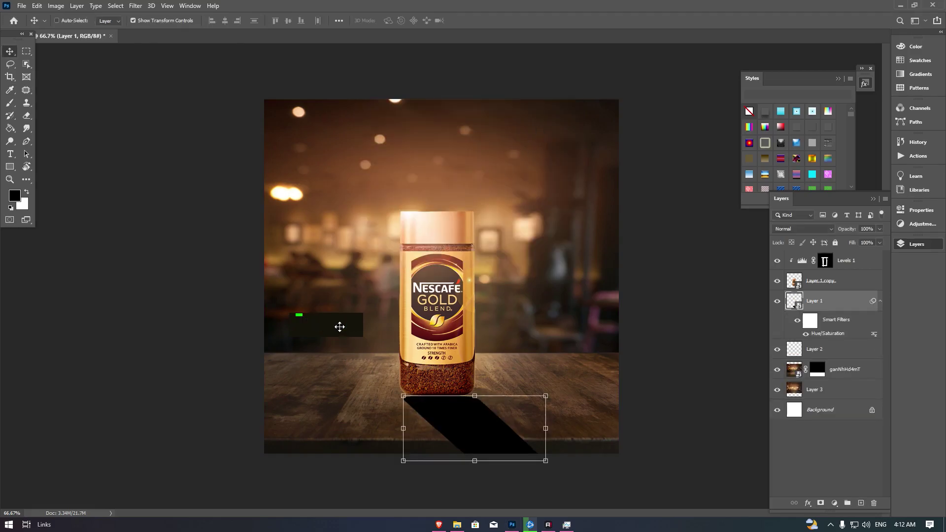
Step: Darken the flipped jar copy to -100 Lightness and soften it with a 2.2 px Gaussian Blur
{"action": "key", "text": "ctrl+u"}
{"action": "key", "text": "b"}
{"action": "key", "text": "Return"}
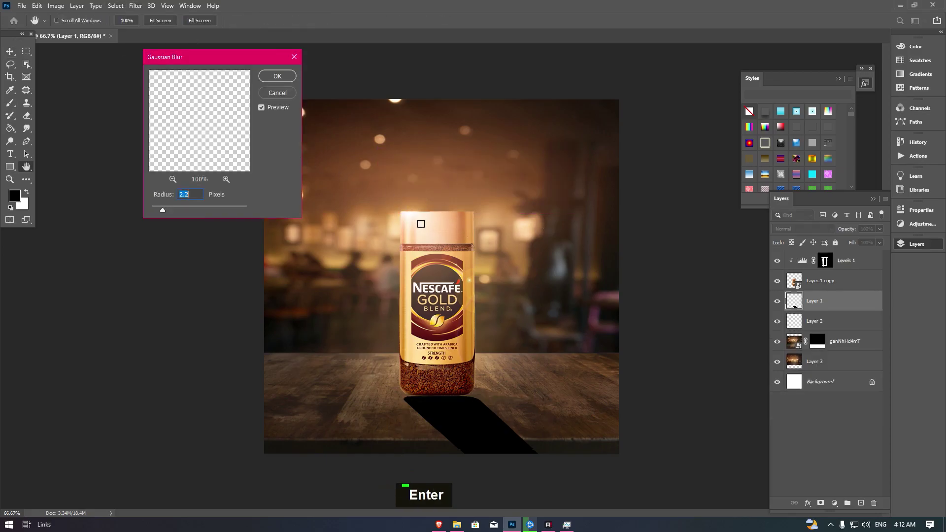
{"action": "double_click", "coordinate": [184, 209]}
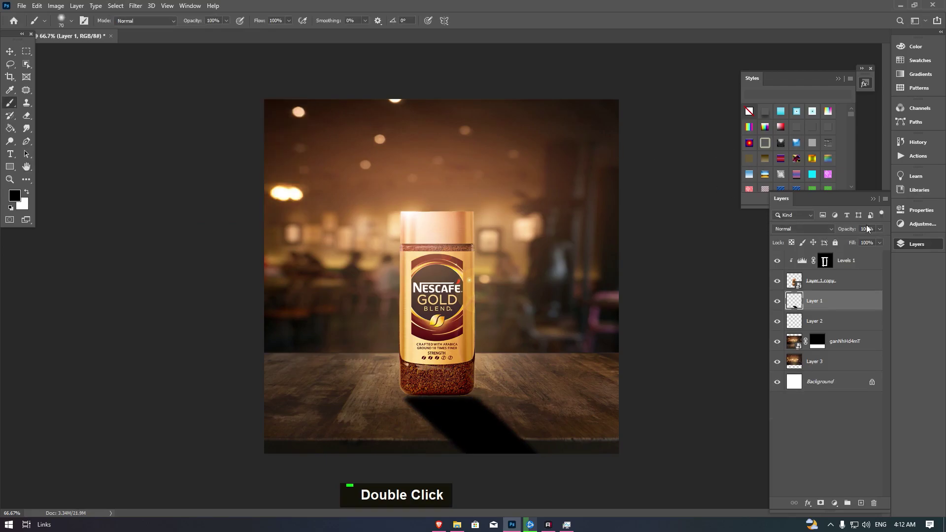
Step: Blend the shadow in Soft Light at 73% opacity and give it a layer mask for erasing
{"action": "key", "text": "Down"}
{"action": "key", "text": "Down"}
{"action": "key", "text": "Down"}
{"action": "key", "text": "Down"}
{"action": "key", "text": "Down"}
{"action": "key", "text": "Down"}
{"action": "key", "text": "Down"}
{"action": "key", "text": "Down"}
{"action": "key", "text": "Down"}
{"action": "key", "text": "Down"}
{"action": "key", "text": "Down"}
{"action": "double_click", "coordinate": [872, 241]}
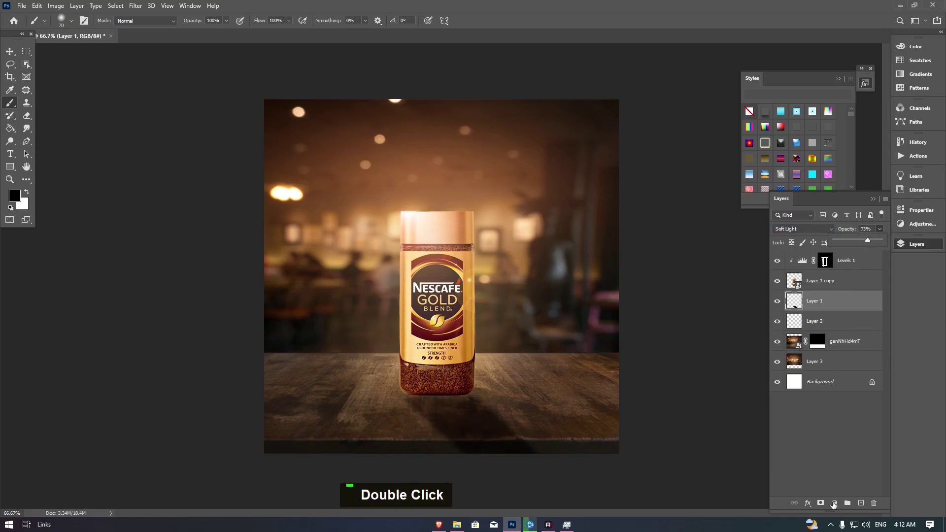
{"action": "key", "text": "e"}
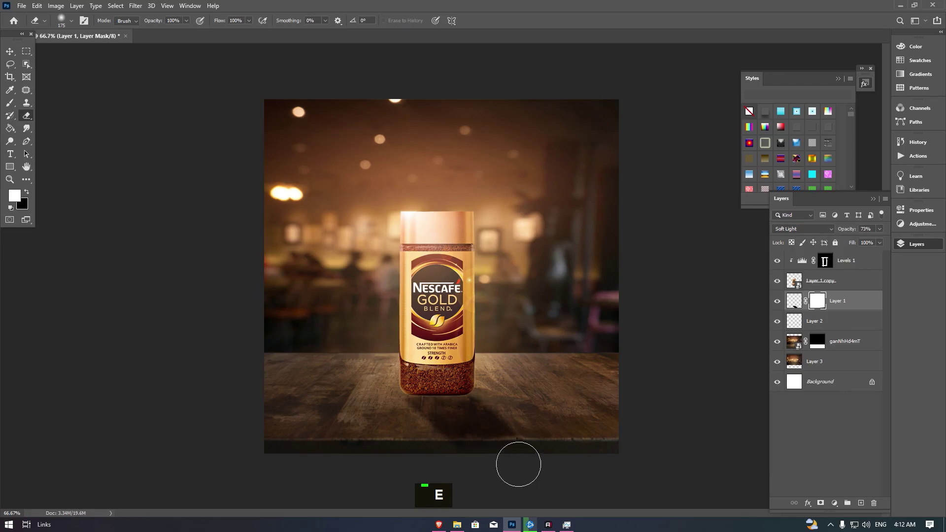
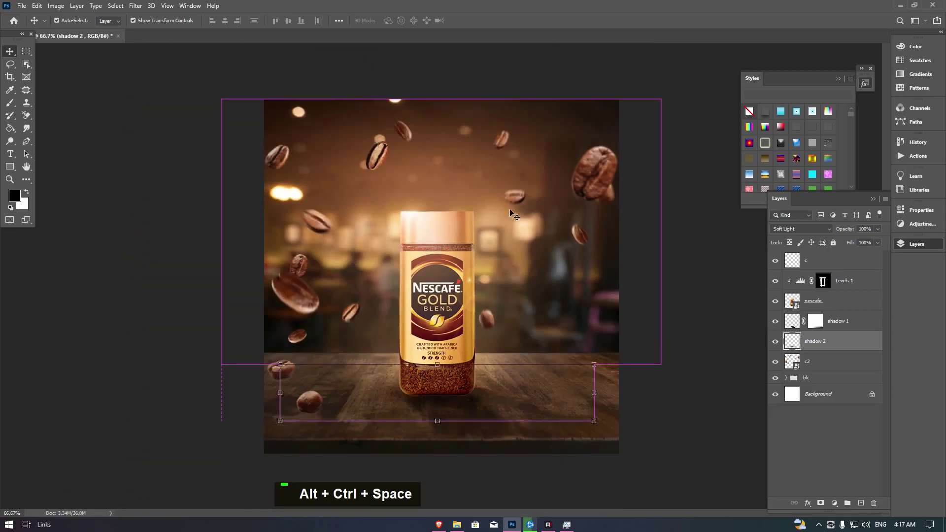
Step: Resize and rotate the lower flying-beans layer and commit the transform
{"action": "left_click", "coordinate": [619, 171]}
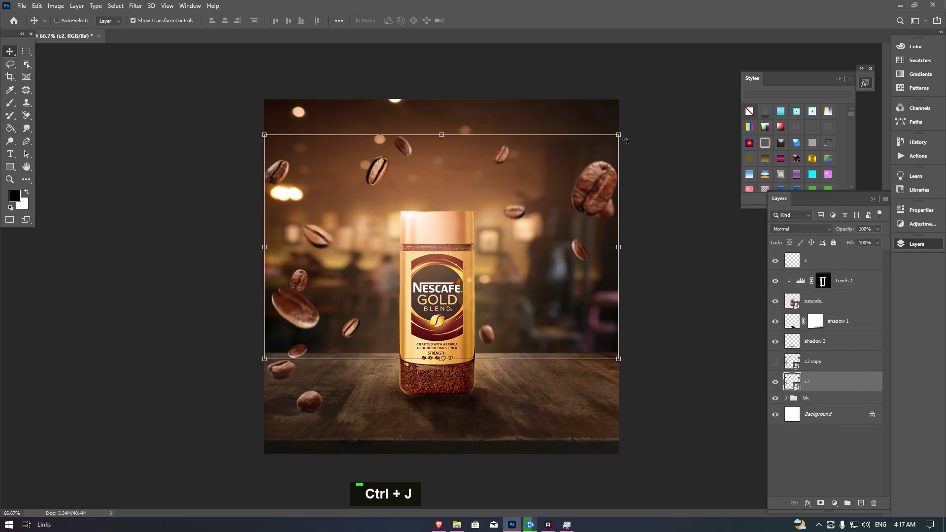
{"action": "key", "text": "alt+l"}
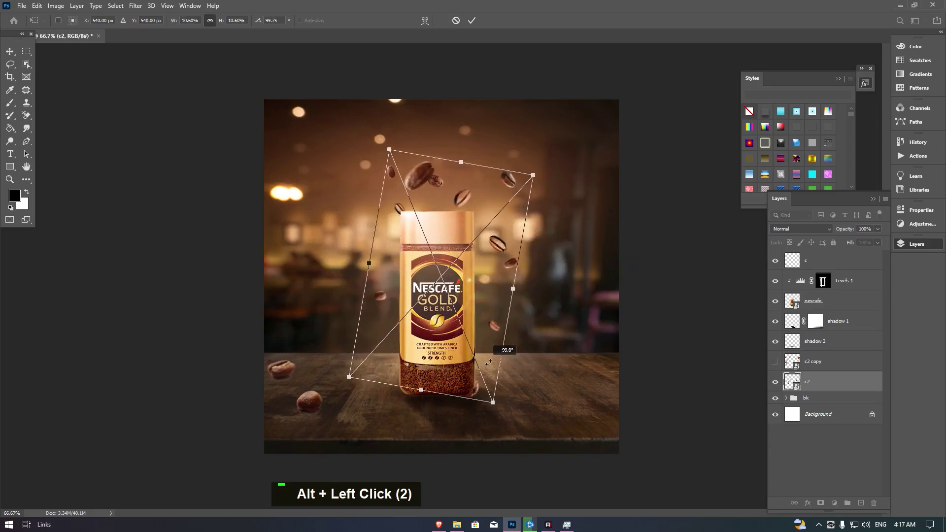
{"action": "key", "text": "Return"}
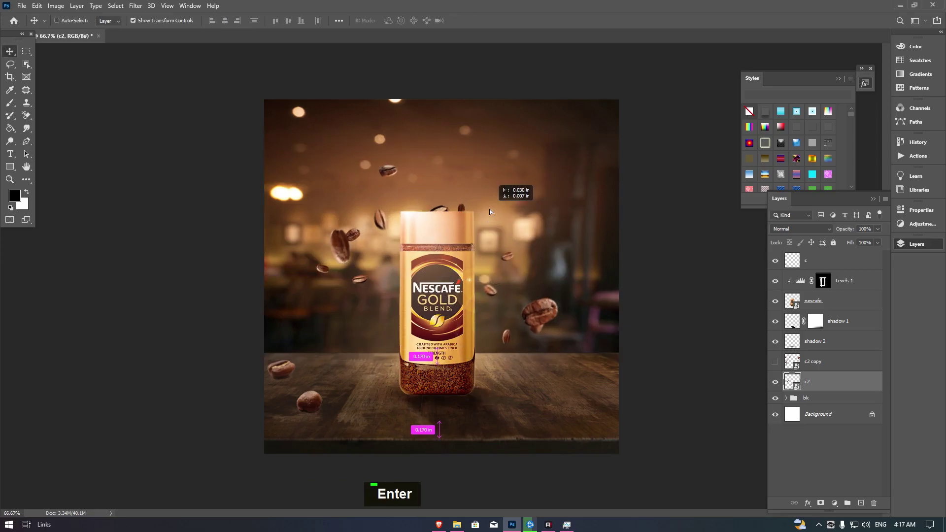
Step: Abandon a second rotation of the beans and delete that flying-beans layer entirely
{"action": "key", "text": "alt+l"}
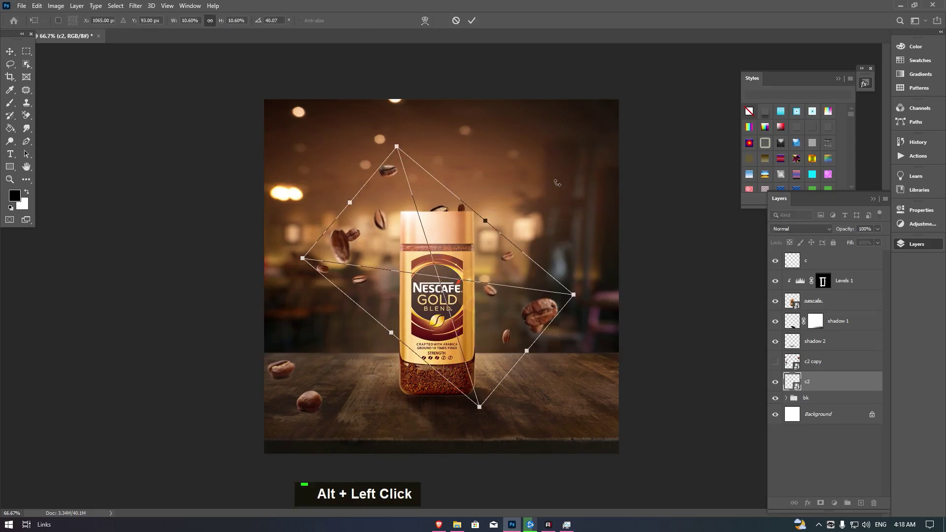
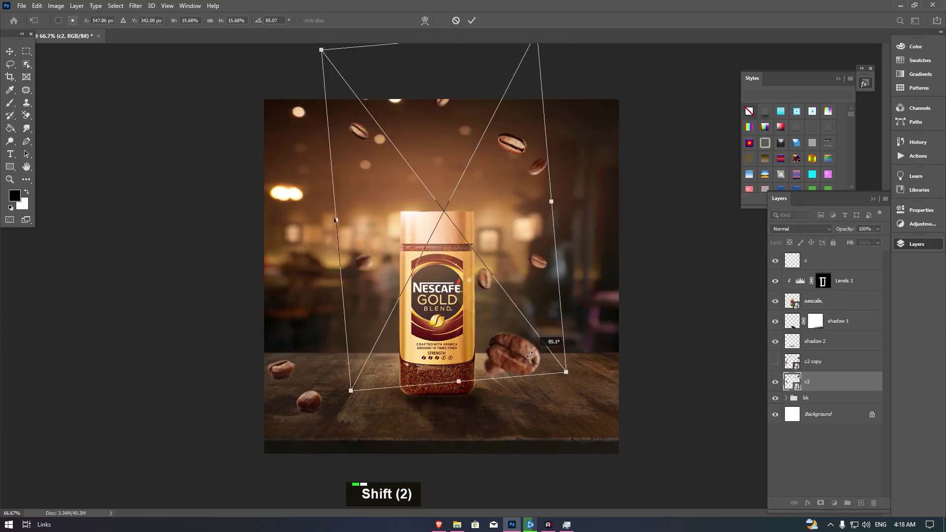
{"action": "key", "text": "Return"}
{"action": "key", "text": "Delete"}
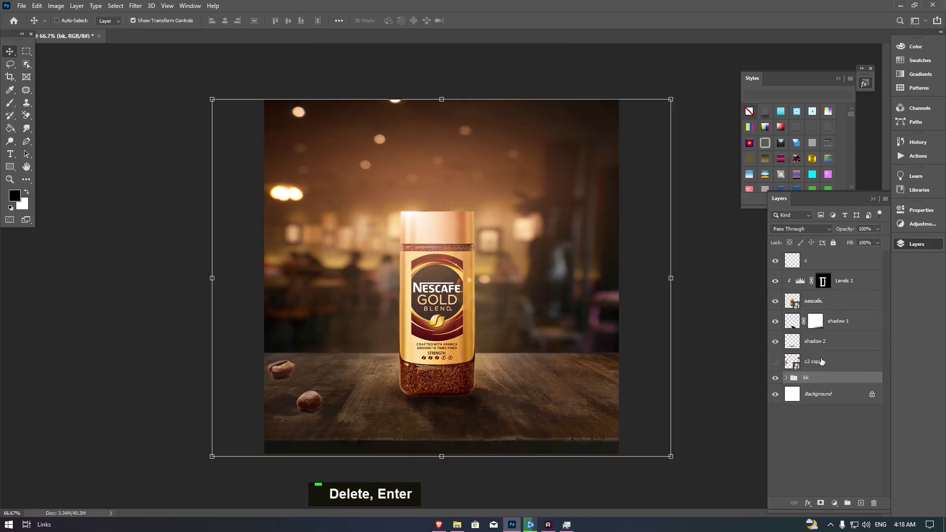
Step: Shrink a duplicated flying-beans layer so the beans cluster around the jar's top
{"action": "double_click", "coordinate": [772, 370]}
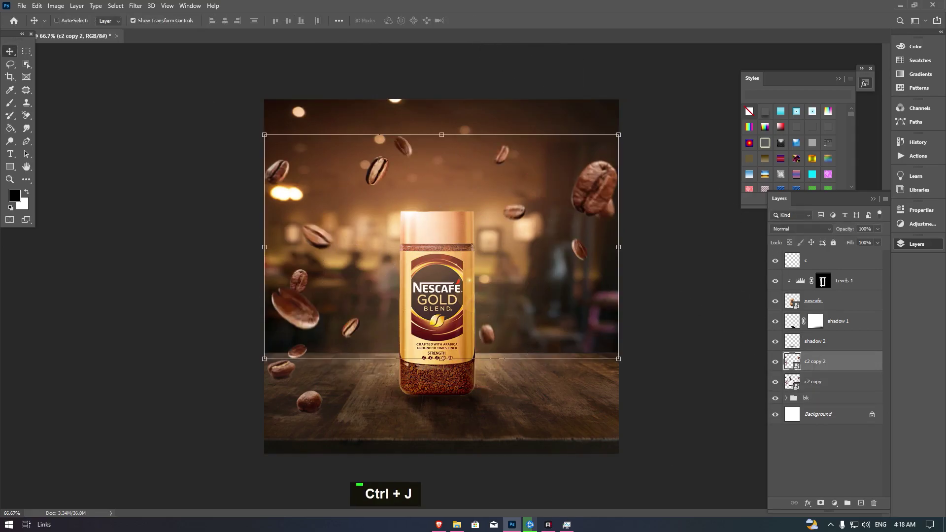
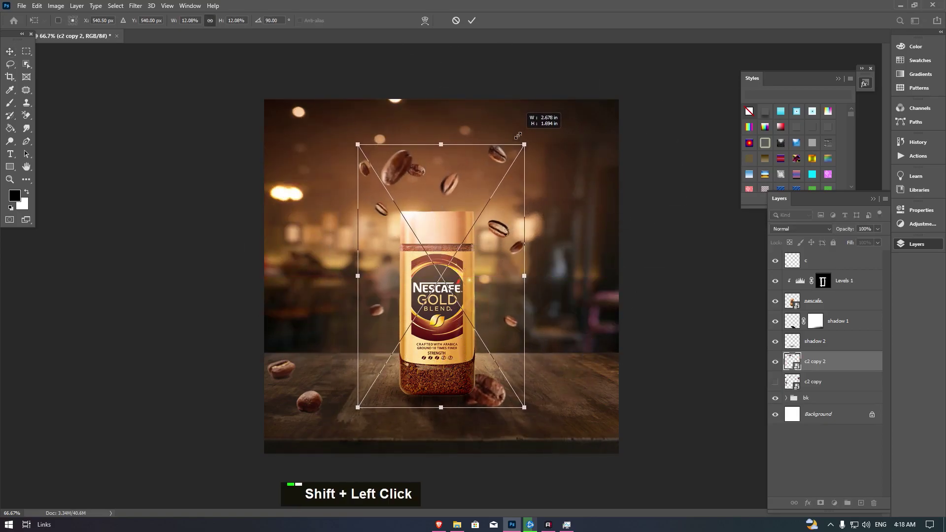
{"action": "key", "text": "Return"}
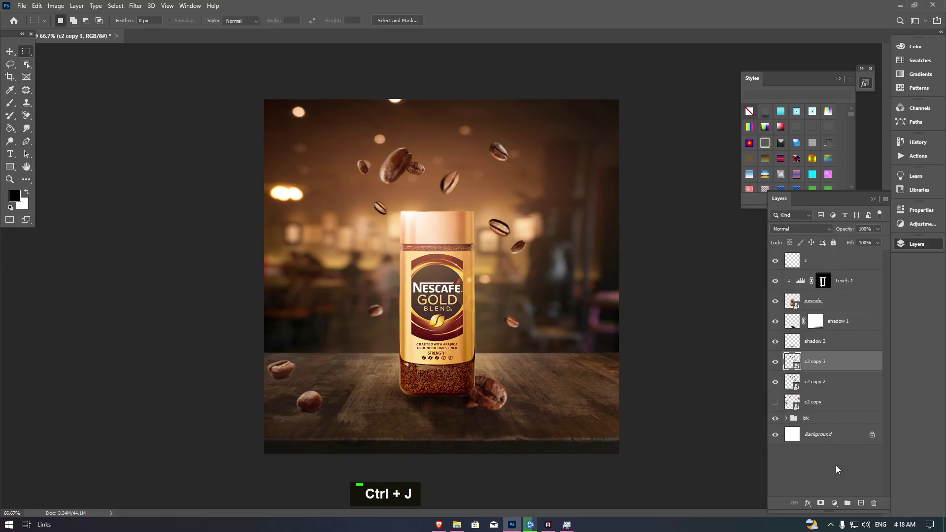
Step: Mask the bean copies and hide the selected bean area with black on the first mask
{"action": "double_click", "coordinate": [833, 376]}
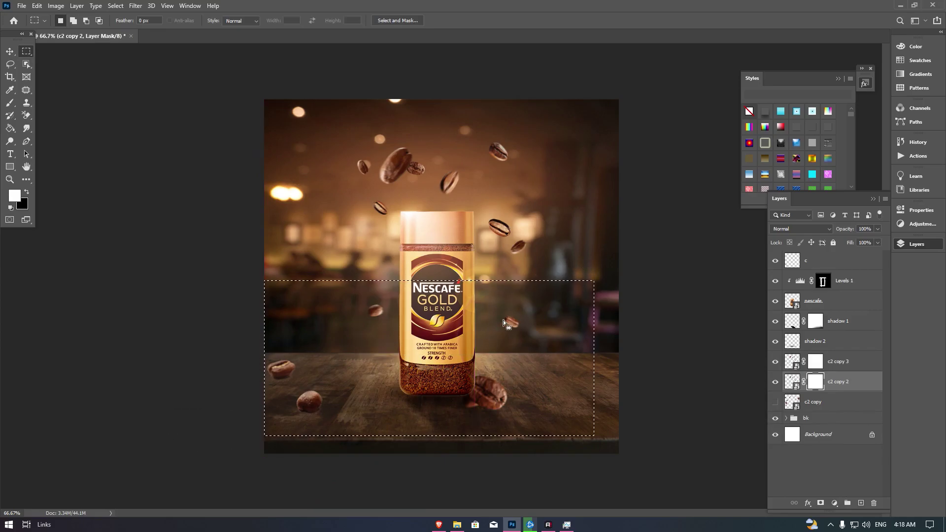
{"action": "key", "text": "Delete"}
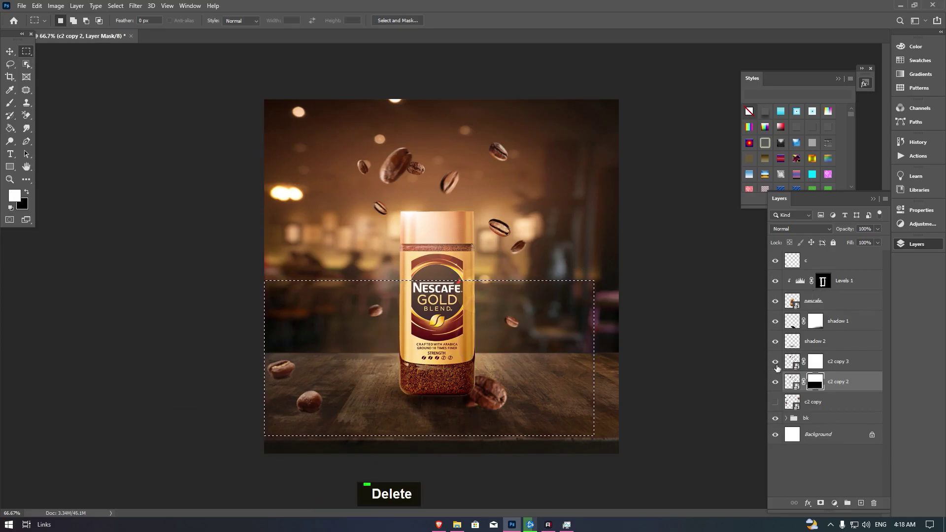
{"action": "double_click", "coordinate": [863, 361]}
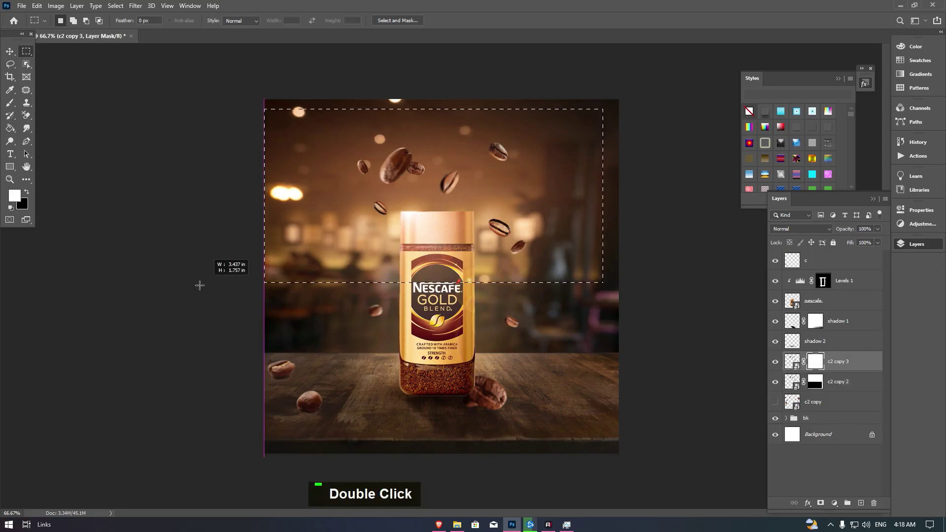
{"action": "key", "text": "Delete"}
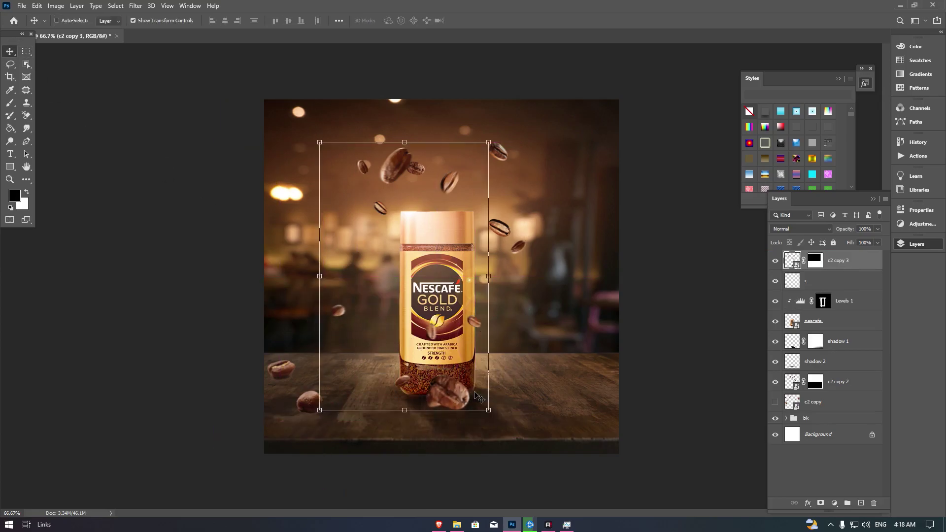
{"action": "double_click", "coordinate": [467, 395]}
{"action": "double_click", "coordinate": [409, 393]}
{"action": "left_click", "coordinate": [404, 372]}
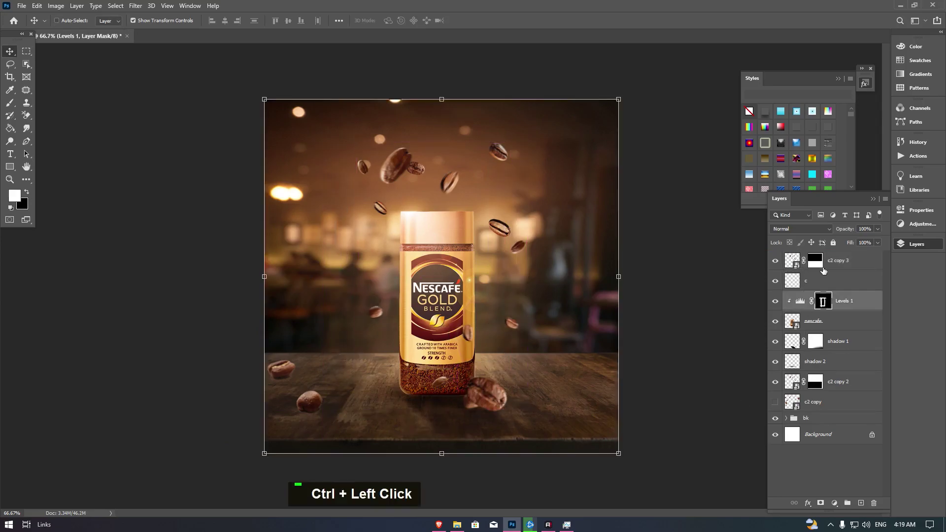
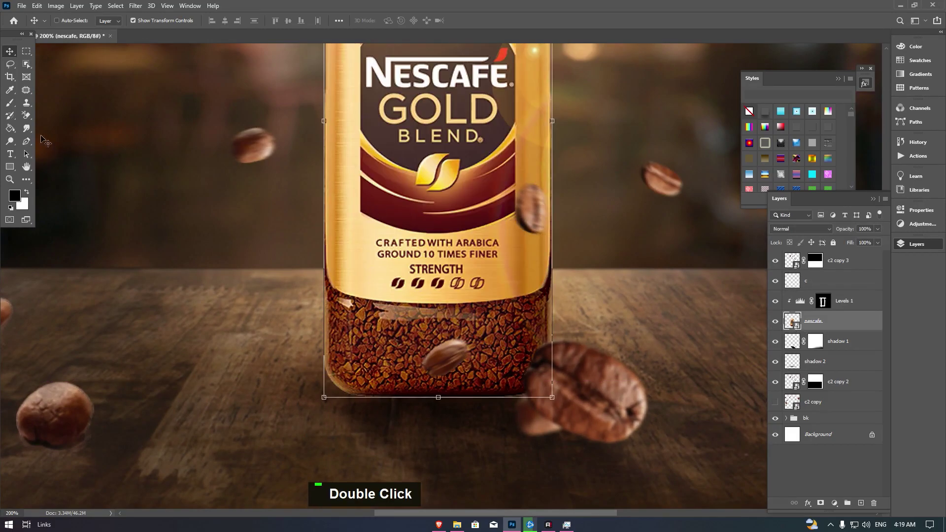
Step: Rasterize and duplicate the nescafe jar layer, then dodge highlights on its edges and lid
{"action": "right_click", "coordinate": [18, 144]}
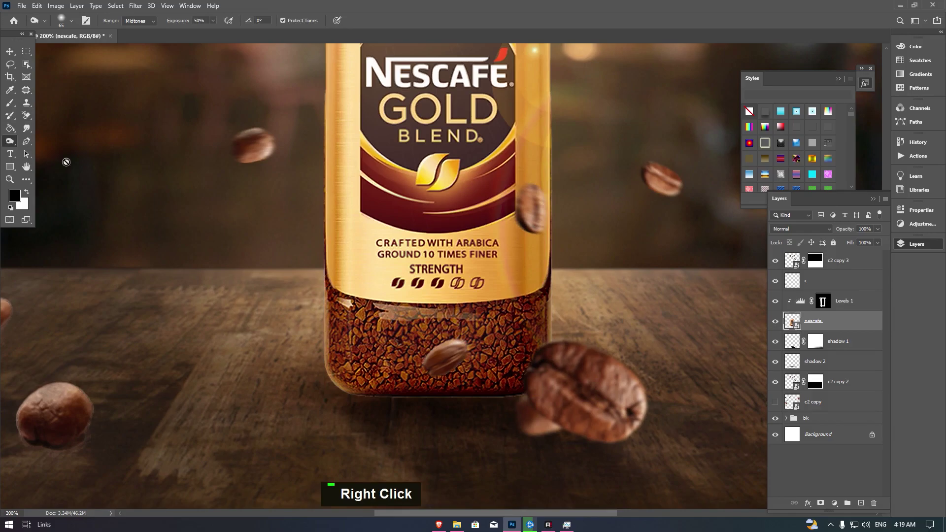
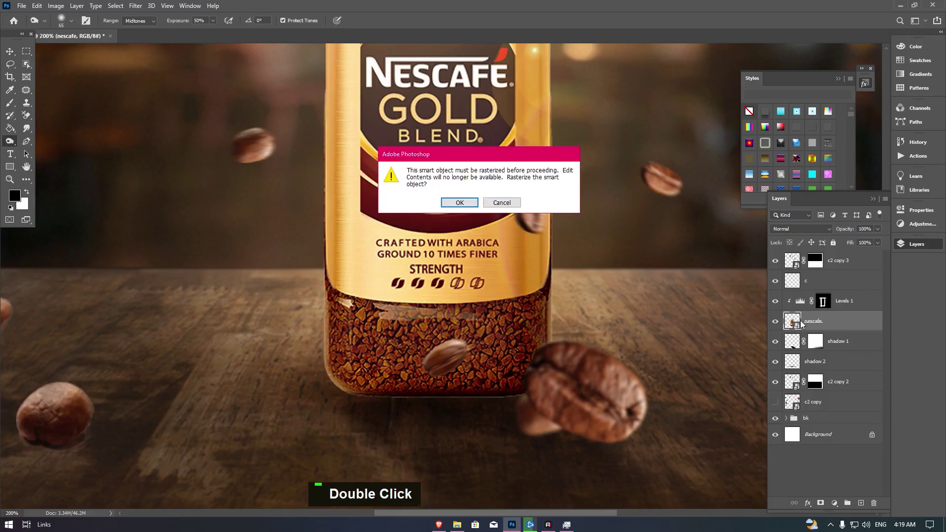
{"action": "key", "text": "ctrl+j"}
{"action": "key", "text": "Return"}
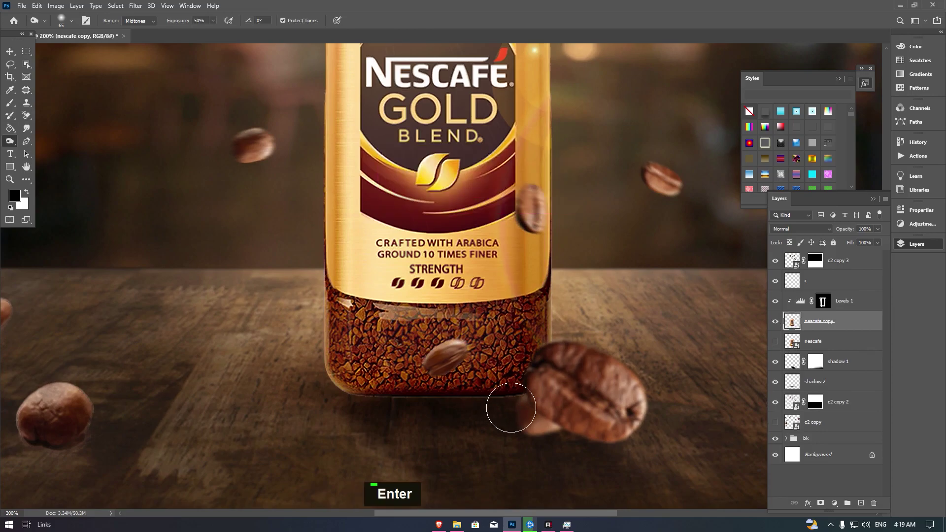
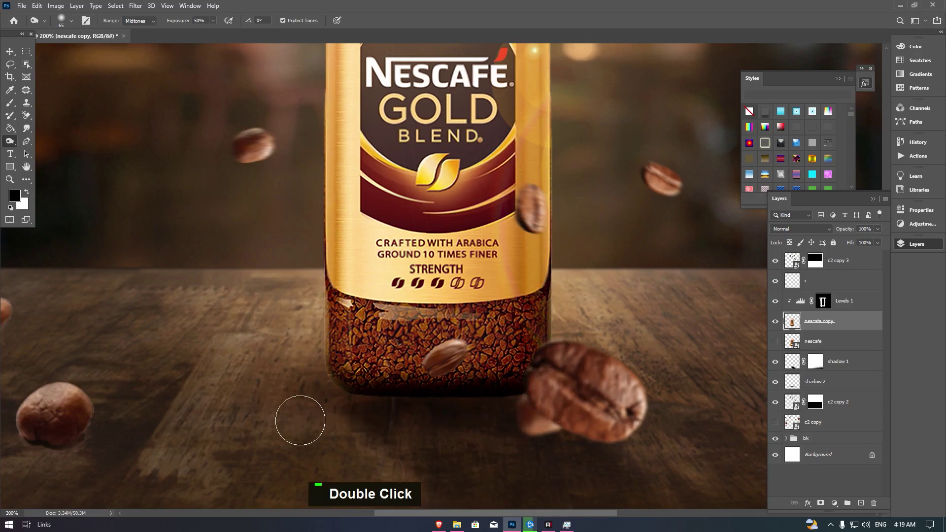
{"action": "key", "text": "space"}
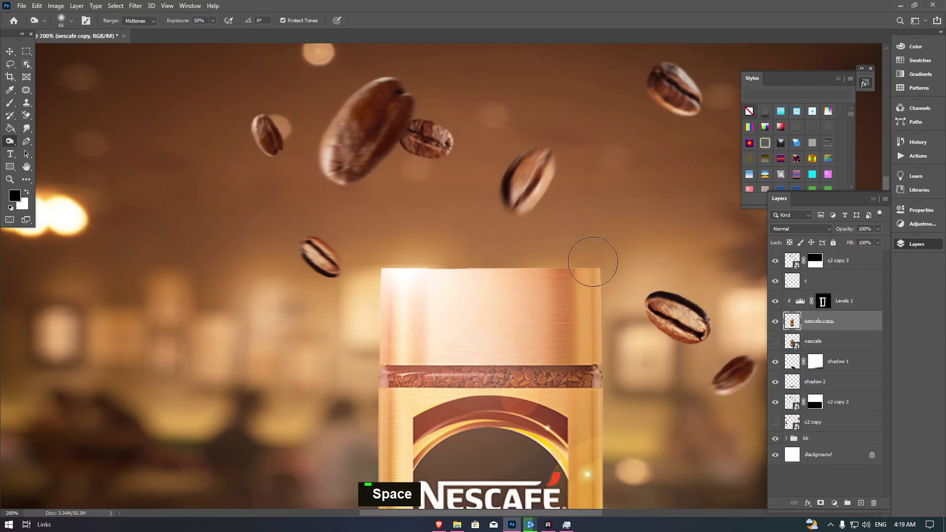
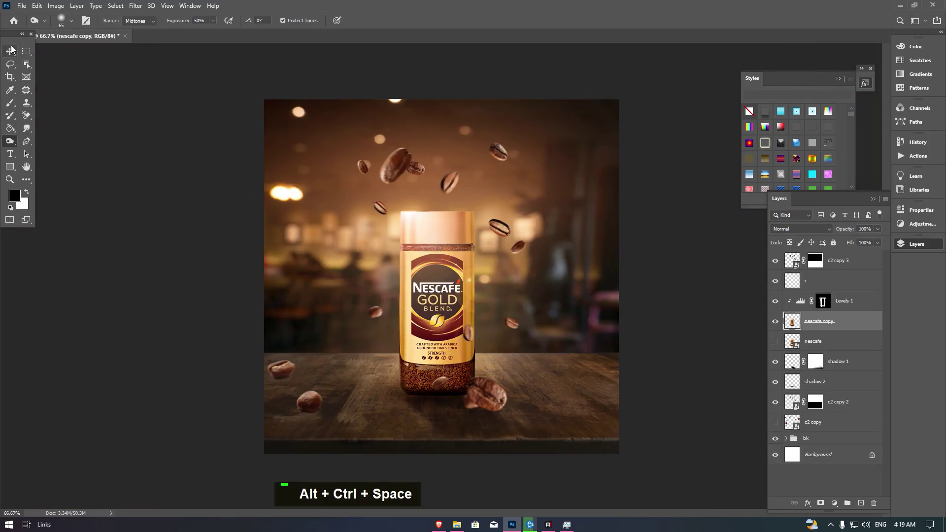
Step: Drag the t (1).png light texture from the source-images folder into the poster
{"action": "double_click", "coordinate": [13, 59]}
{"action": "left_click", "coordinate": [120, 117]}
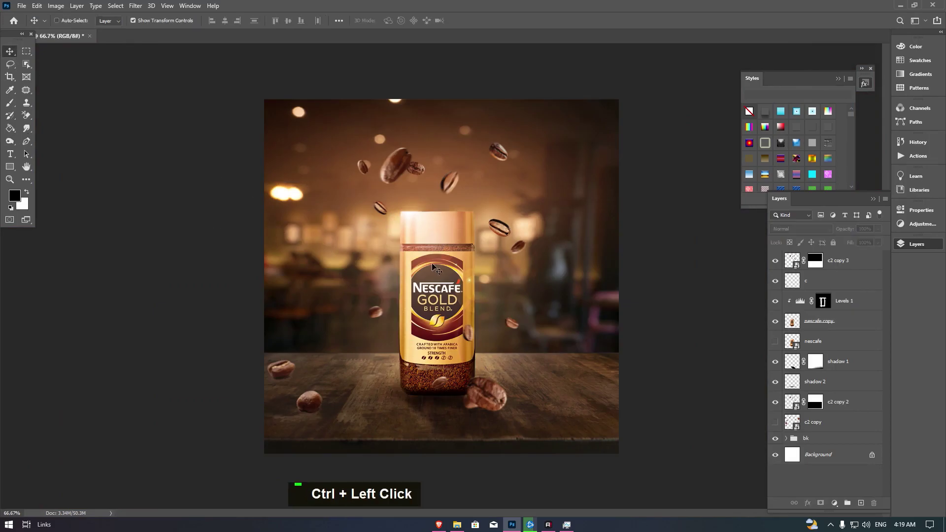
{"action": "left_click", "coordinate": [666, 202]}
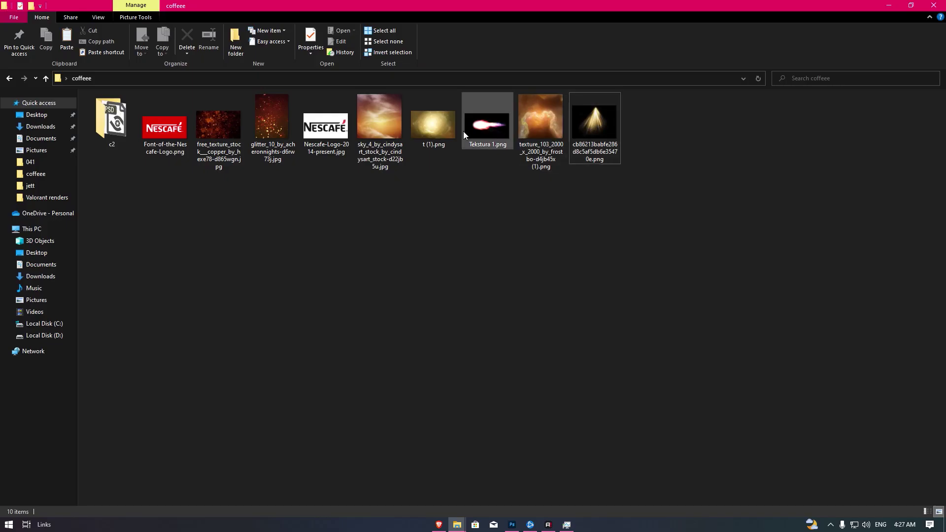
{"action": "key", "text": "alt+Tab"}
{"action": "key", "text": "alt+Tab"}
Step: Scale the light texture over the canvas with Soft Light blend at 45% opacity
{"action": "key", "text": "alt+Tab"}
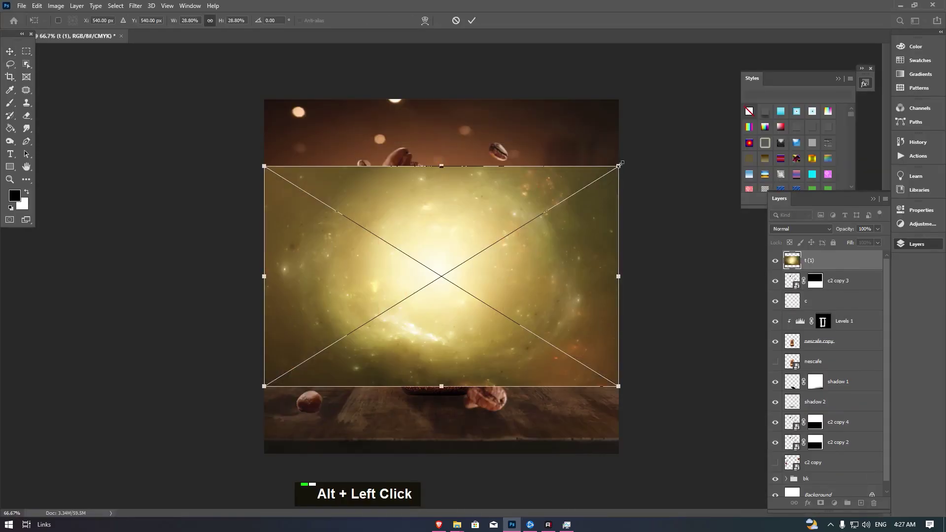
{"action": "left_click", "coordinate": [480, 22]}
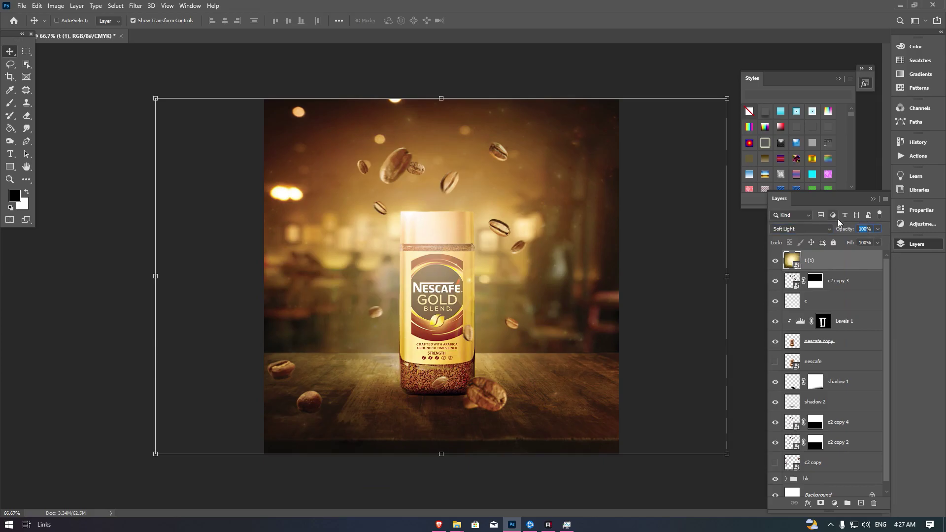
{"action": "key", "text": "4"}
{"action": "key", "text": "5"}
Step: Soften the light texture with a 19.4 px Gaussian Blur and place the orange sky jpg on top
{"action": "key", "text": "Return"}
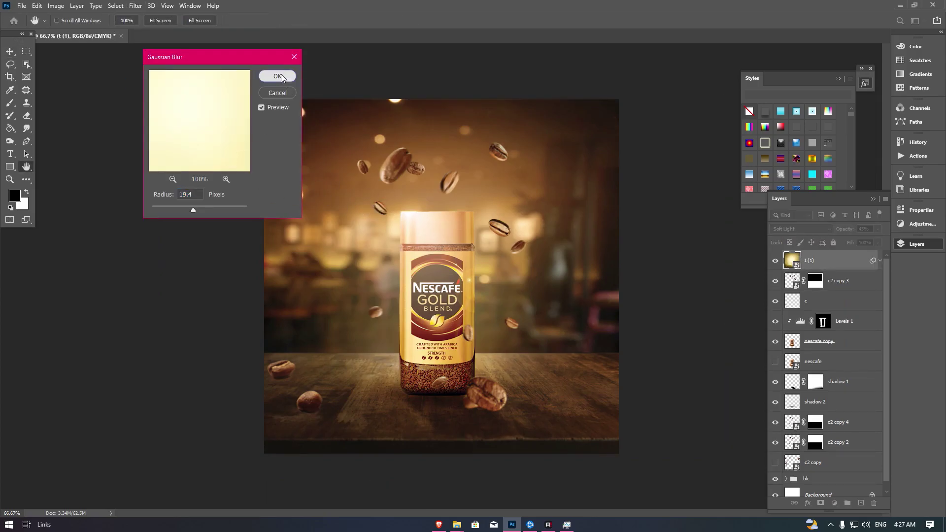
{"action": "key", "text": "alt+Tab"}
{"action": "double_click", "coordinate": [569, 141]}
{"action": "key", "text": "alt+Tab"}
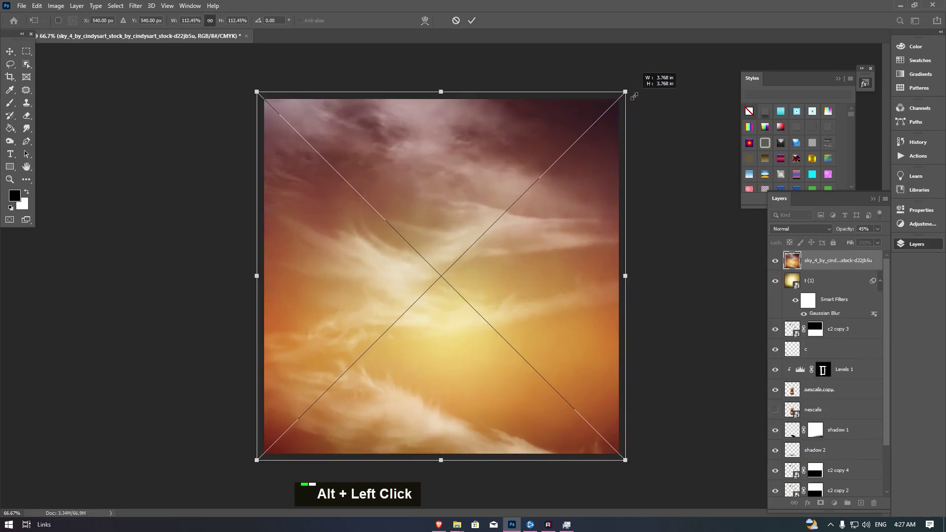
Step: Commit the sky image as top layer in Soft Light blend at 30% opacity
{"action": "key", "text": "Return"}
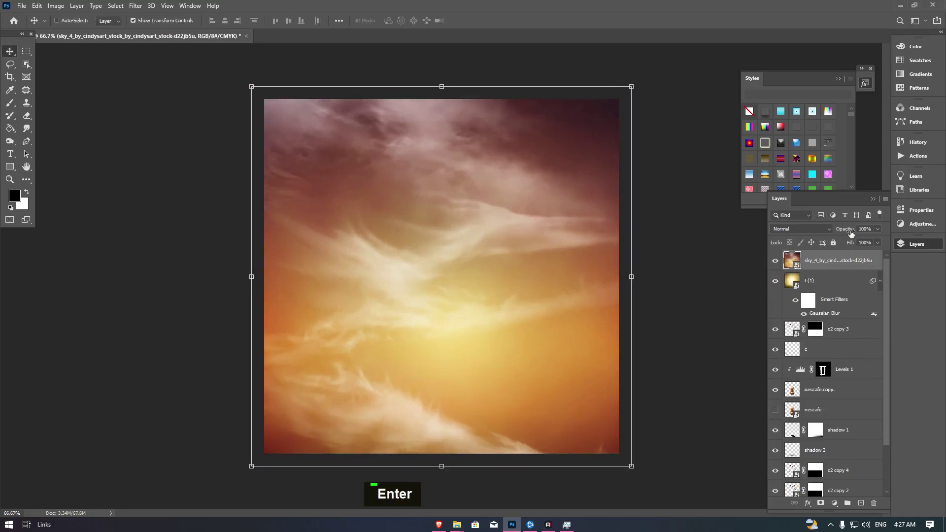
{"action": "key", "text": "BackSpace"}
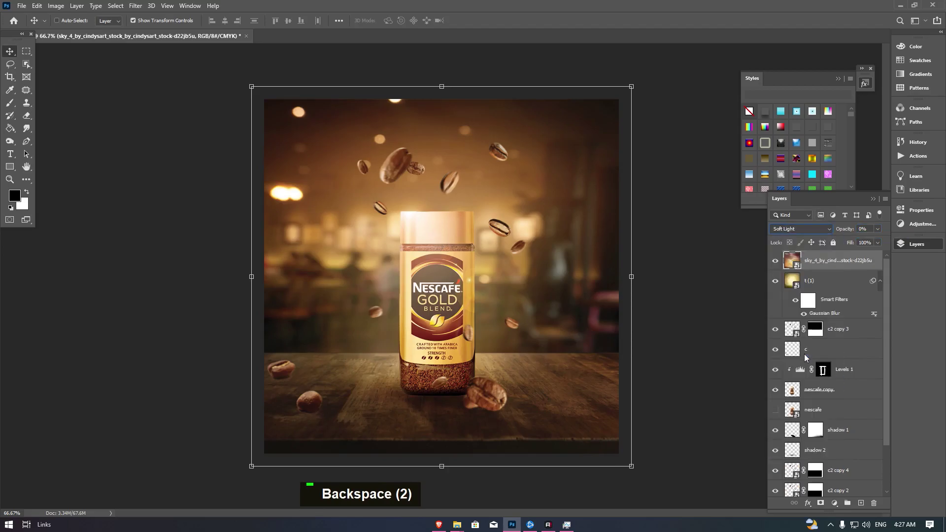
{"action": "double_click", "coordinate": [883, 234]}
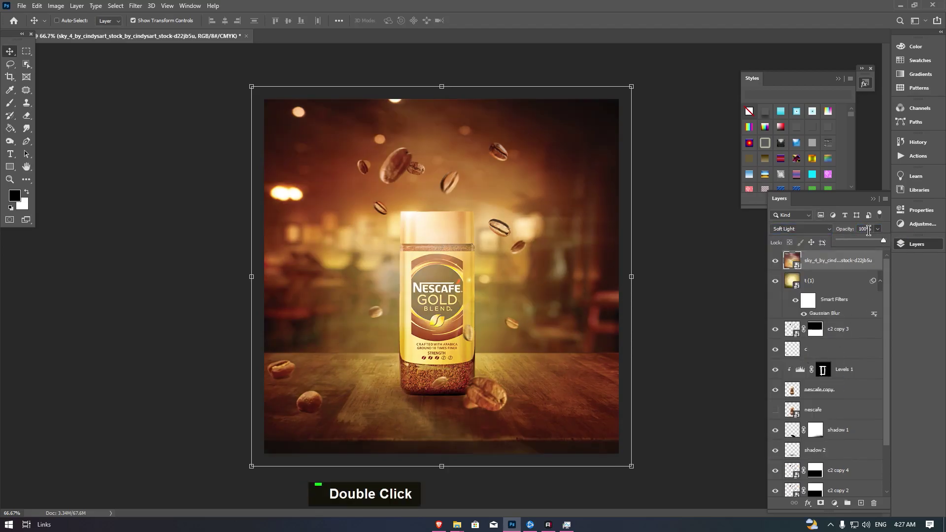
{"action": "key", "text": "3"}
{"action": "key", "text": "0"}
{"action": "key", "text": "Return"}
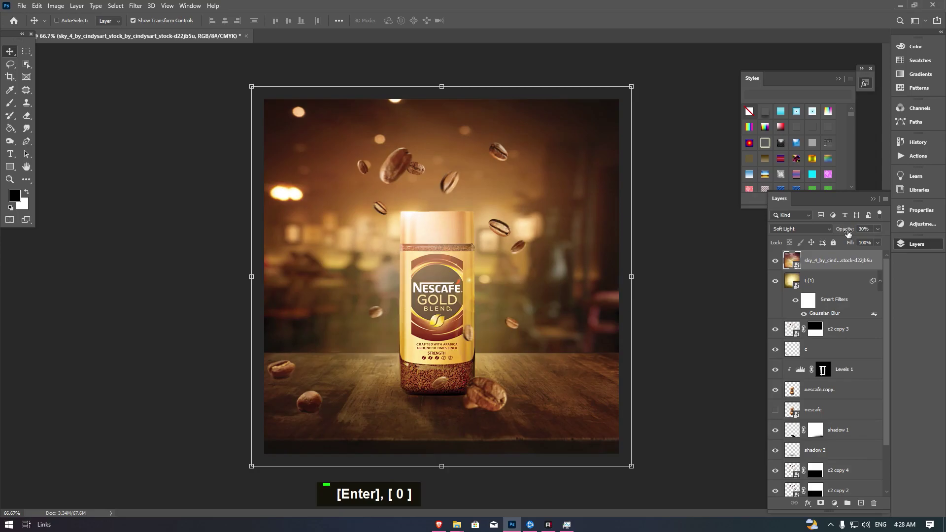
Step: Toggle the sky layer's visibility to check the tint, then return to the source-images folder
{"action": "double_click", "coordinate": [775, 264]}
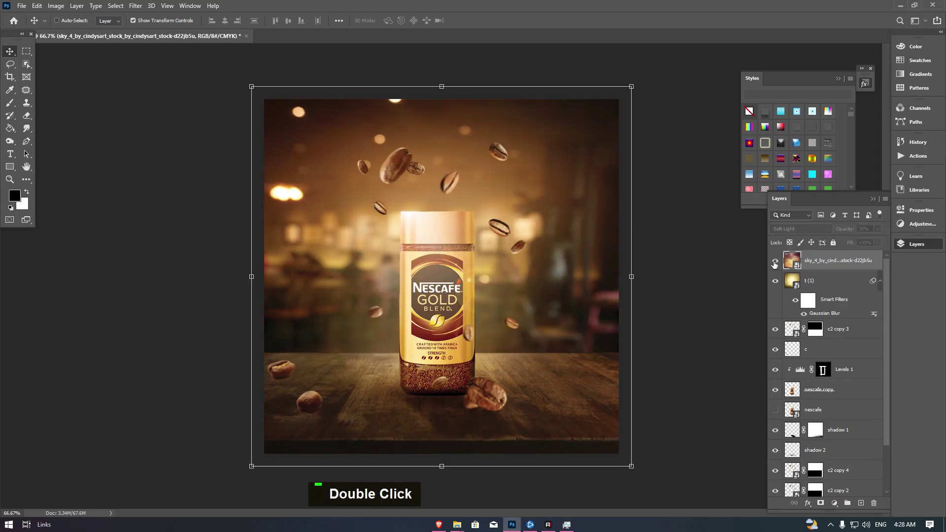
{"action": "left_click", "coordinate": [676, 226]}
{"action": "key", "text": "alt+Tab"}
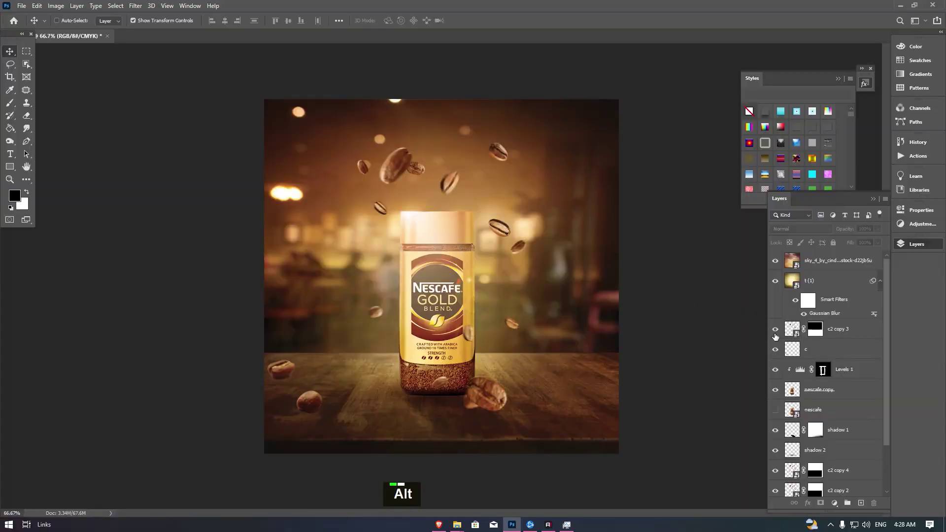
Step: Place the light-rays image into the poster and rotate it into the top-left corner
{"action": "double_click", "coordinate": [600, 124]}
{"action": "key", "text": "alt+Tab"}
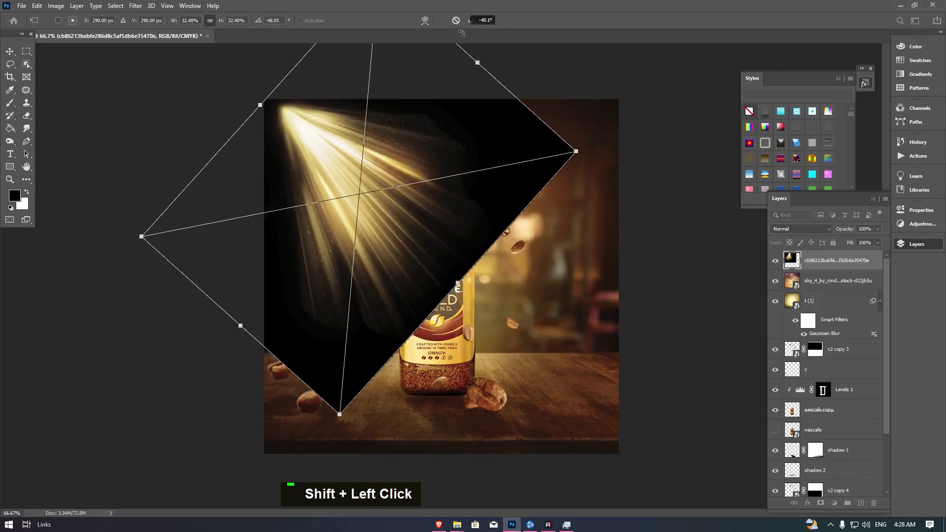
{"action": "key", "text": "Return"}
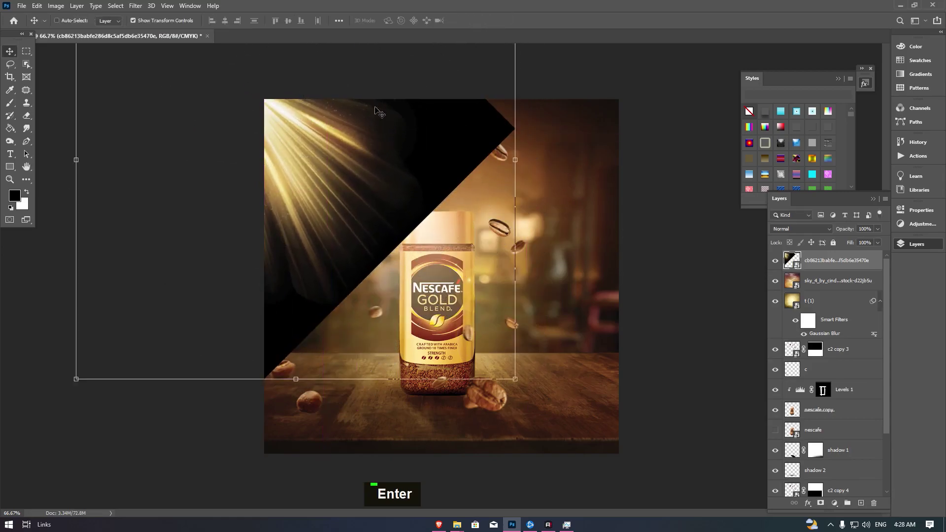
Step: Cycle the rays layer's blend modes and settle on Screen so the black background vanishes
{"action": "left_click", "coordinate": [790, 233]}
{"action": "key", "text": "Down"}
{"action": "key", "text": "Down"}
{"action": "key", "text": "Down"}
{"action": "key", "text": "Down"}
{"action": "key", "text": "Down"}
{"action": "key", "text": "Down"}
{"action": "key", "text": "Down"}
{"action": "key", "text": "Down"}
{"action": "key", "text": "Up"}
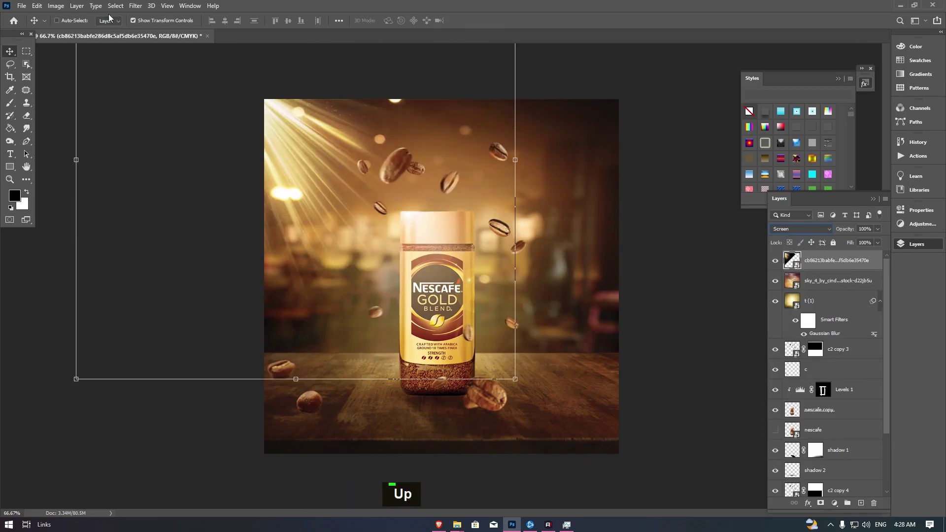
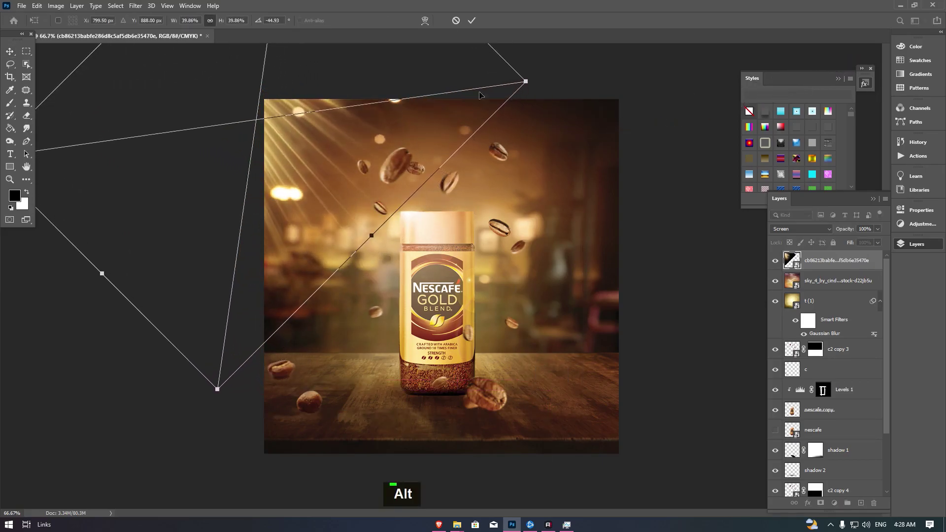
Step: Re-angle the light rays and soften them with a Gaussian Blur smart filter
{"action": "key", "text": "Return"}
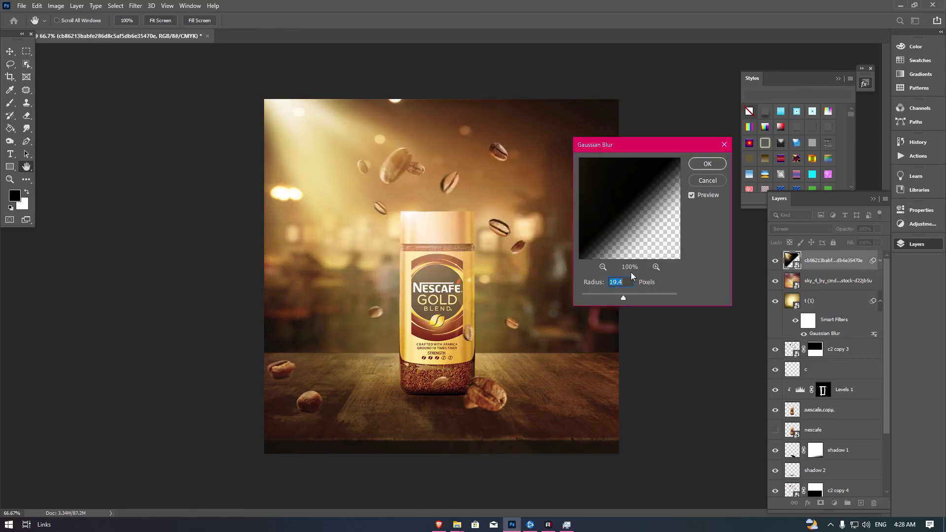
{"action": "double_click", "coordinate": [608, 296]}
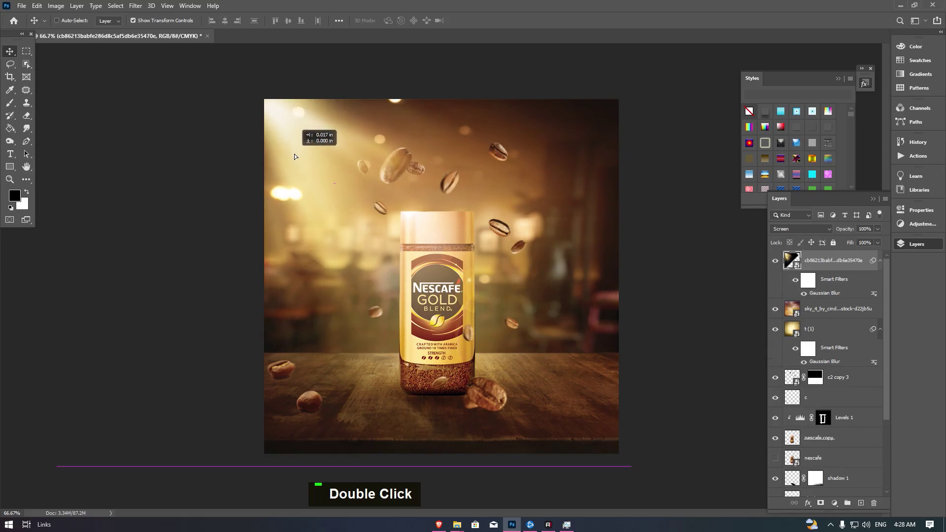
Step: Squash Layer 4 under the tabletop bean and colorize it warm golden-orange with Hue/Saturation
{"action": "left_click", "coordinate": [676, 214]}
{"action": "scroll", "scroll_direction": "down", "scroll_amount": 3}
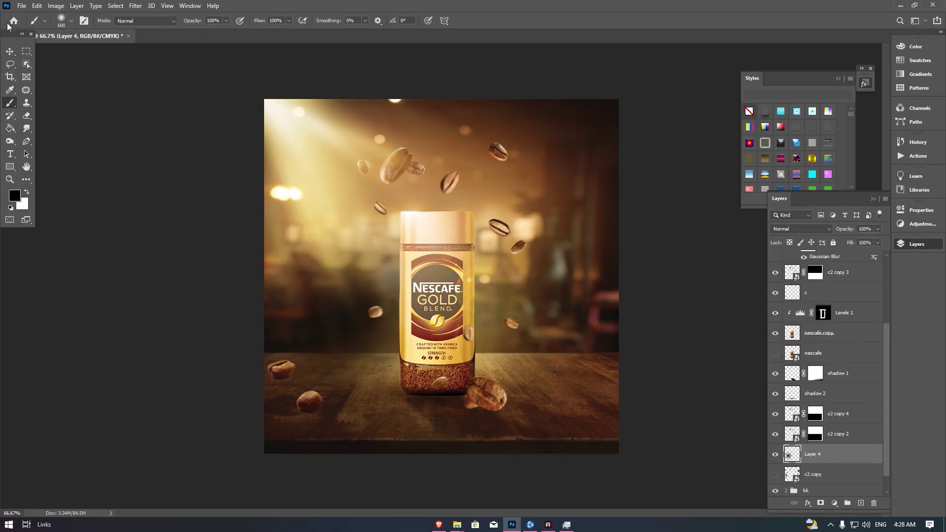
{"action": "double_click", "coordinate": [17, 62]}
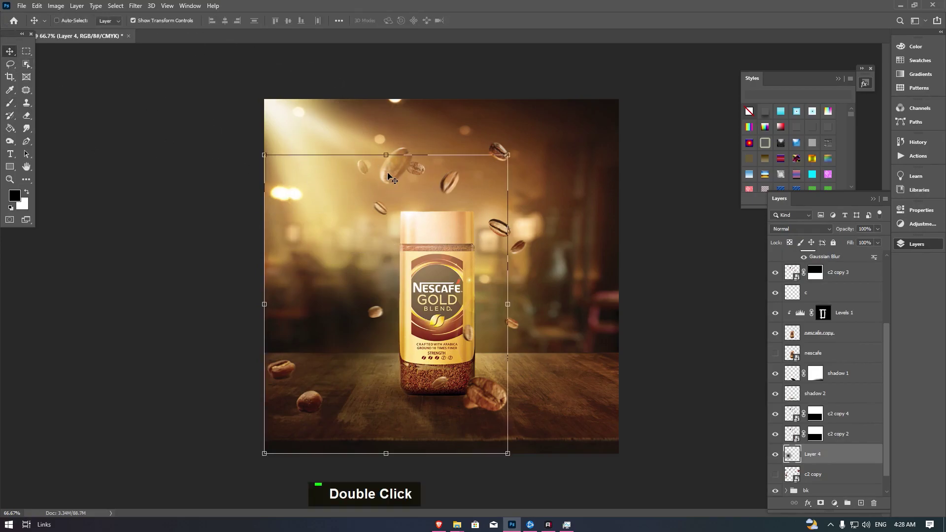
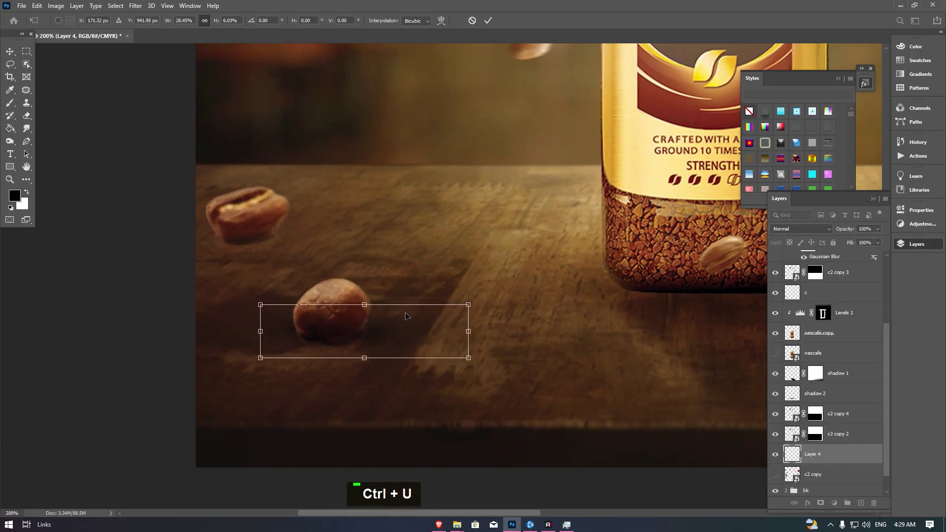
{"action": "key", "text": "ctrl+u"}
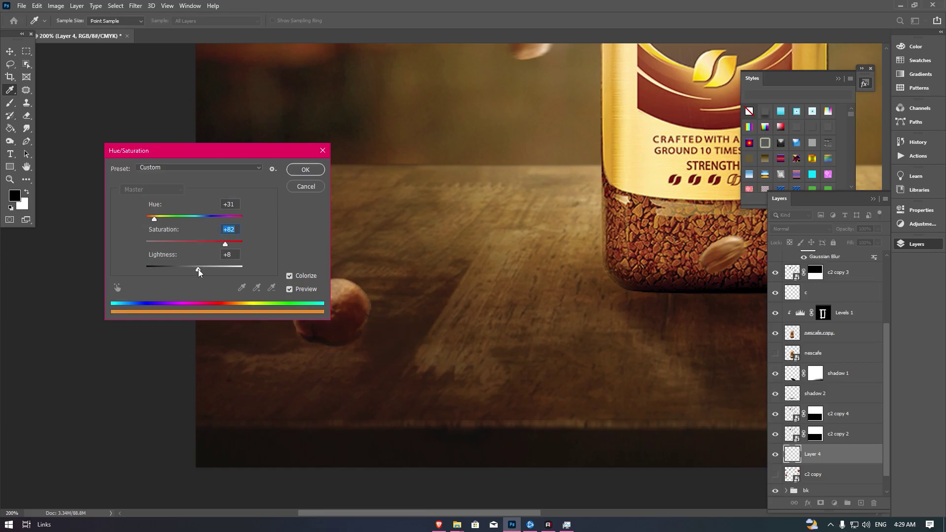
{"action": "key", "text": "space"}
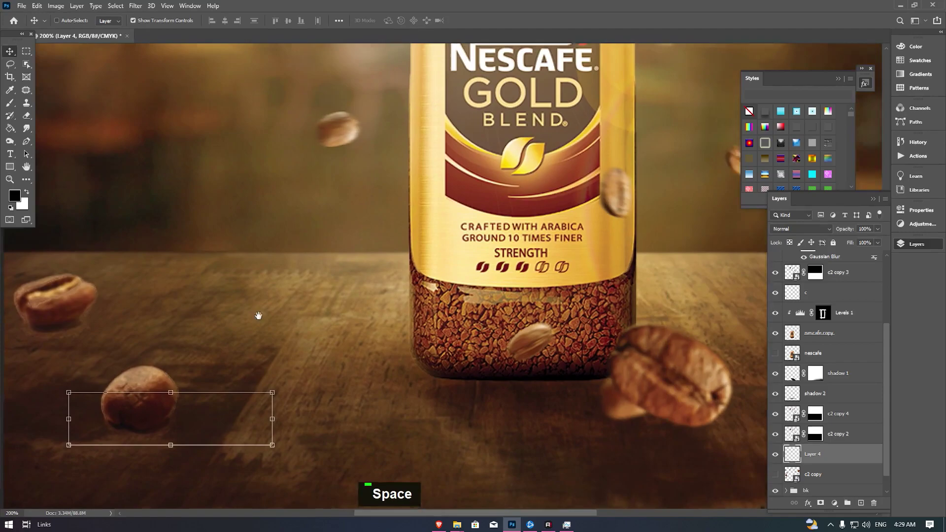
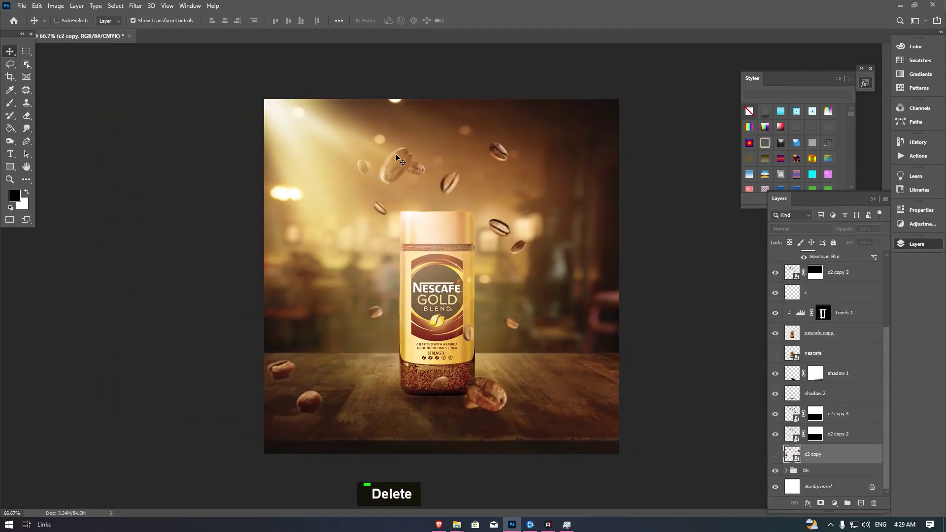
Step: Darken the t (1) glow layer with a Hue/Saturation smart filter, then open the coffee images folder
{"action": "scroll", "scroll_direction": "down", "scroll_amount": 3}
{"action": "scroll", "scroll_direction": "up", "scroll_amount": 3}
{"action": "double_click", "coordinate": [890, 319]}
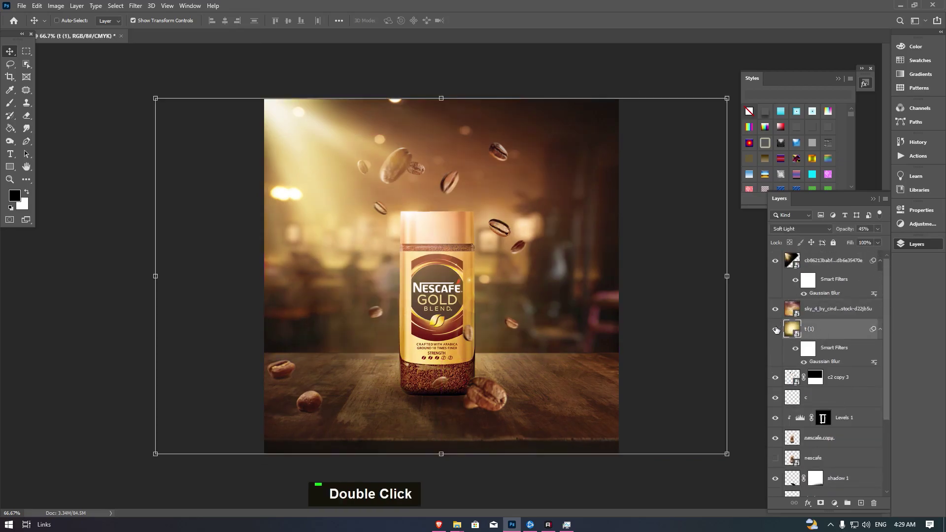
{"action": "key", "text": "ctrl+u"}
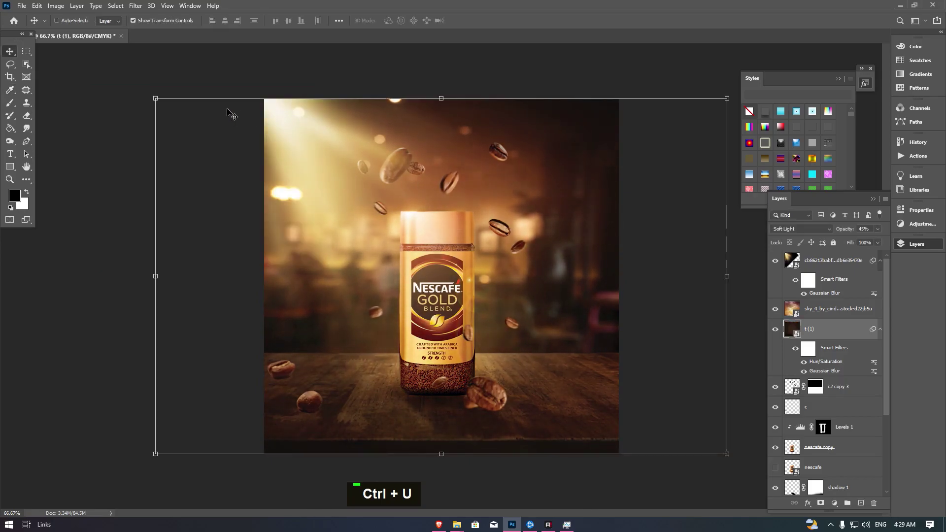
{"action": "key", "text": "alt+Tab"}
{"action": "double_click", "coordinate": [178, 131]}
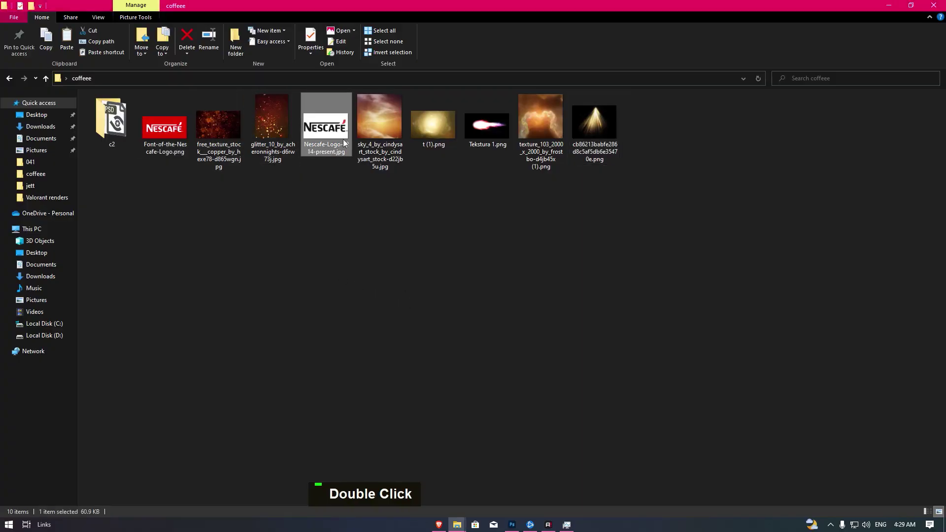
Step: Place the Nescafé logo across the poster in Multiply blend so its white background drops out
{"action": "key", "text": "alt+Tab"}
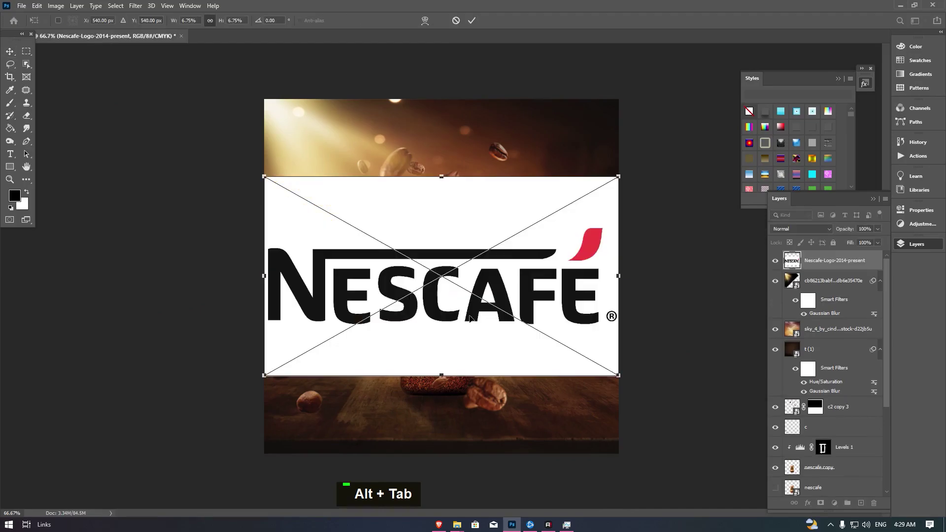
{"action": "key", "text": "Return"}
{"action": "key", "text": "e"}
{"action": "key", "text": "shift+e"}
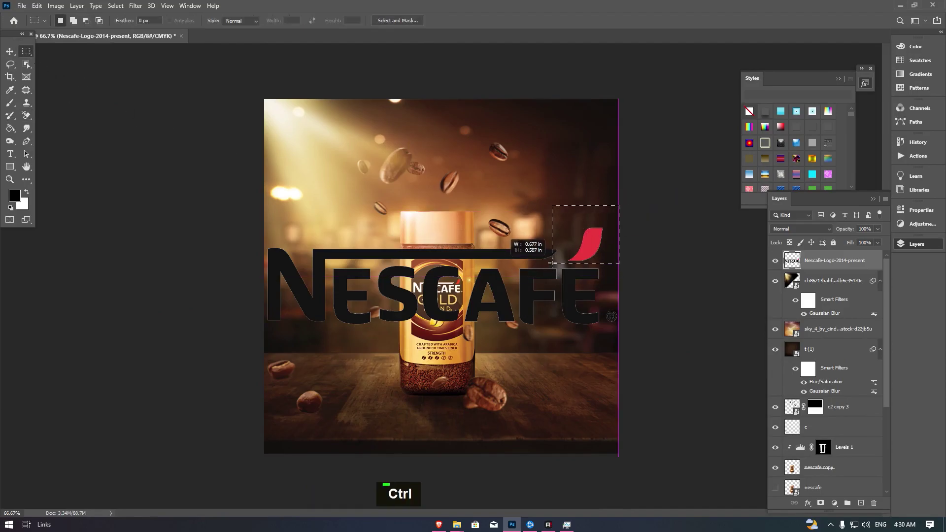
Step: Marquee the logo's red accent and copy it onto its own layer with Ctrl+J
{"action": "key", "text": "ctrl+v"}
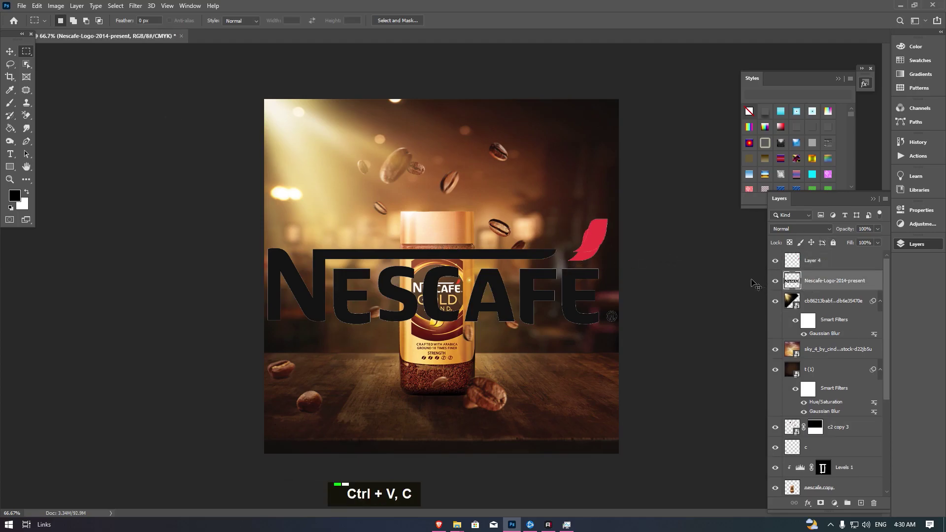
{"action": "key", "text": "ctrl+u"}
{"action": "key", "text": "Return"}
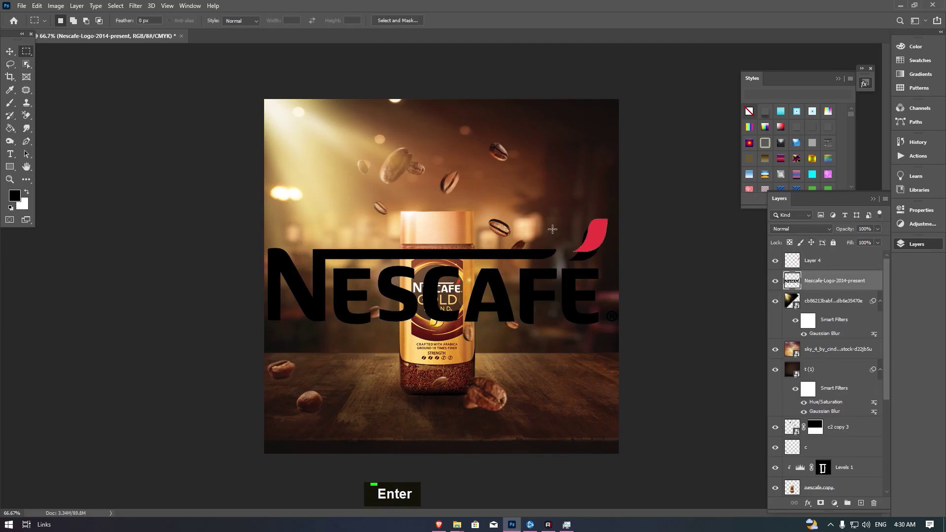
{"action": "key", "text": "Delete"}
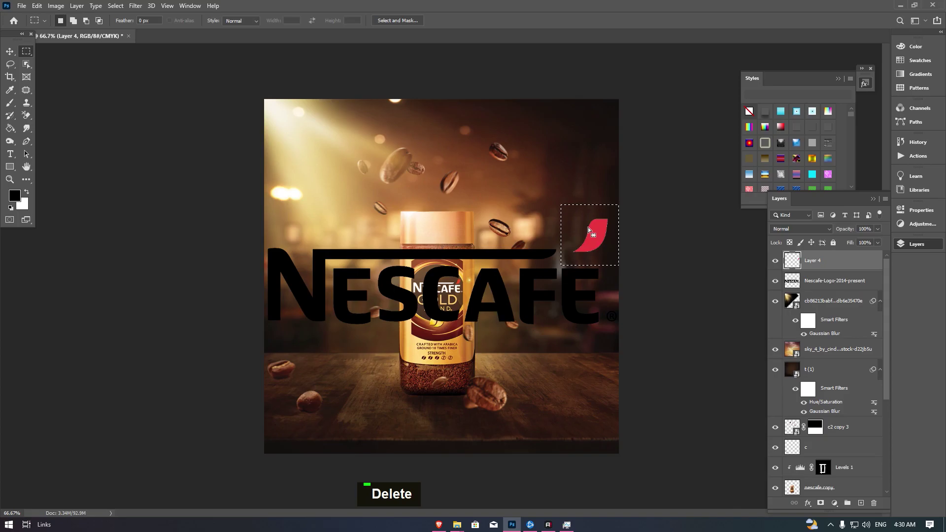
Step: Sample the accent's red and give Layer 4 a Color Overlay layer style in red #ed3a3e
{"action": "key", "text": "b"}
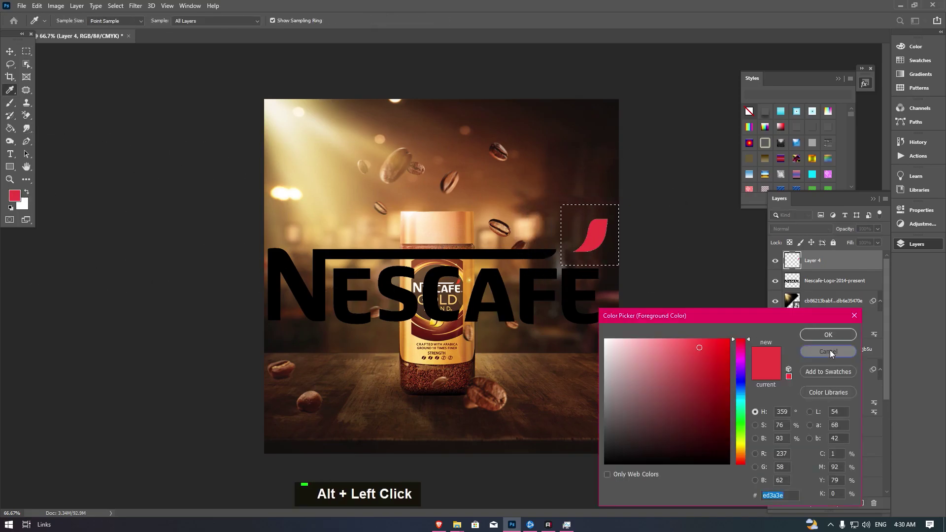
{"action": "key", "text": "ctrl+u"}
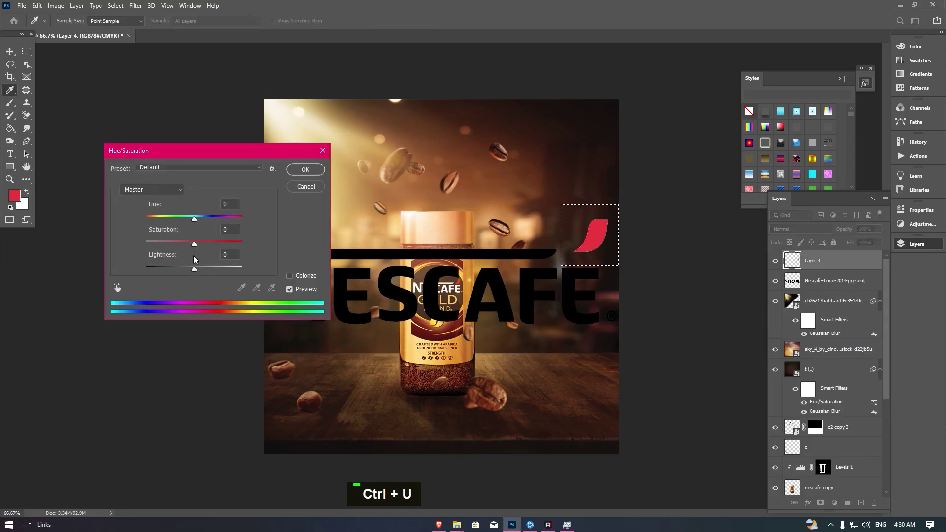
{"action": "double_click", "coordinate": [194, 270]}
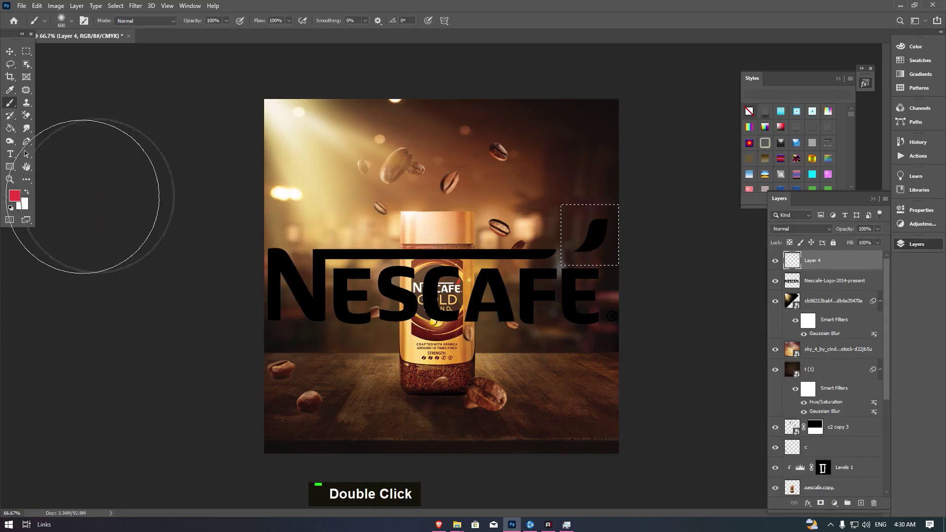
{"action": "key", "text": "ctrl+c"}
{"action": "type", "text": "ed3a3e"}
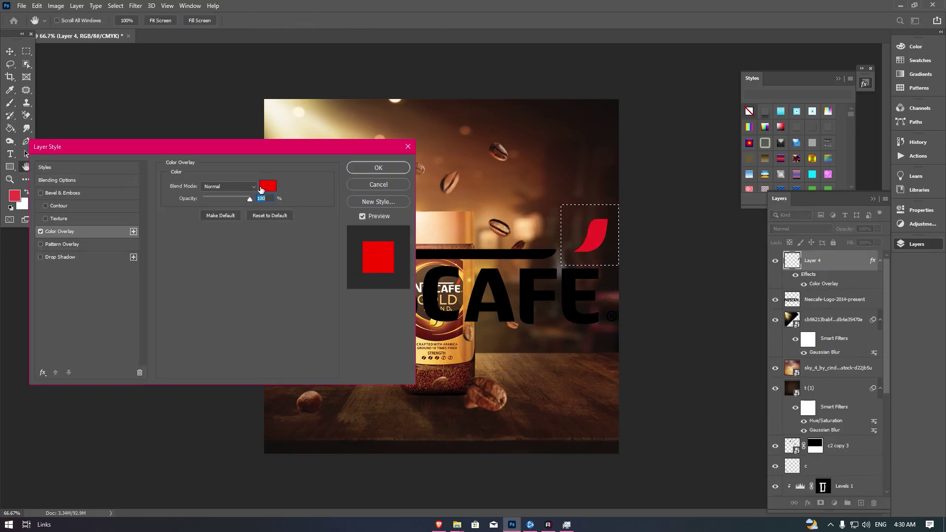
{"action": "key", "text": "ctrl+v"}
{"action": "key", "text": "Return"}
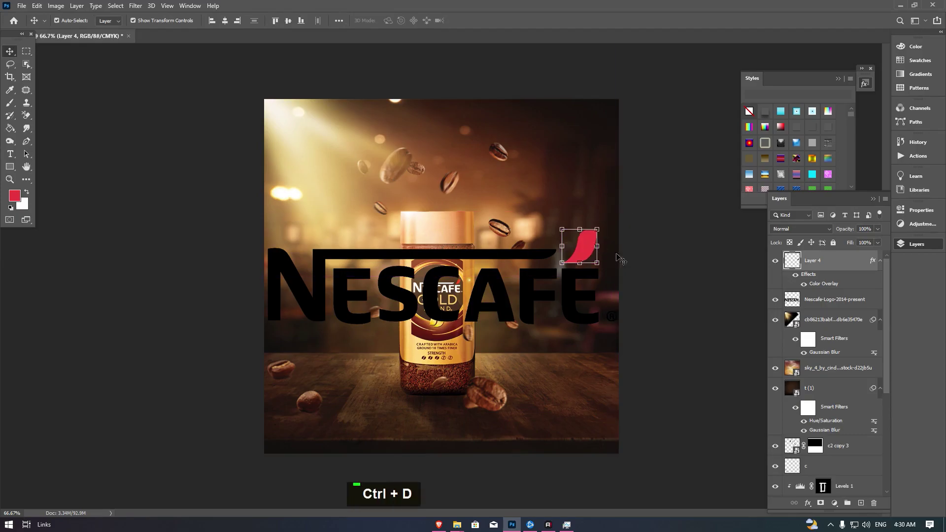
Step: Turn the wordmark white with Lightness +100, then group it with the red accent layer
{"action": "left_click", "coordinate": [832, 307]}
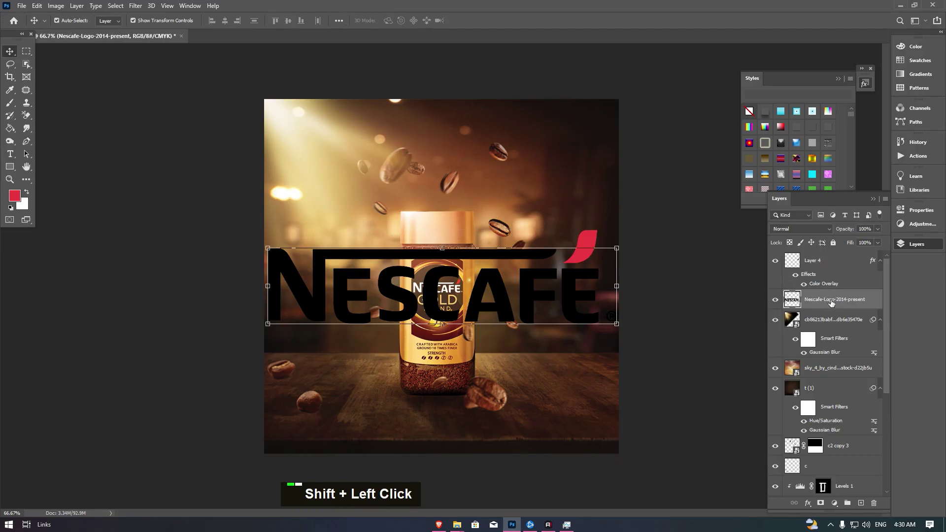
{"action": "key", "text": "ctrl+u"}
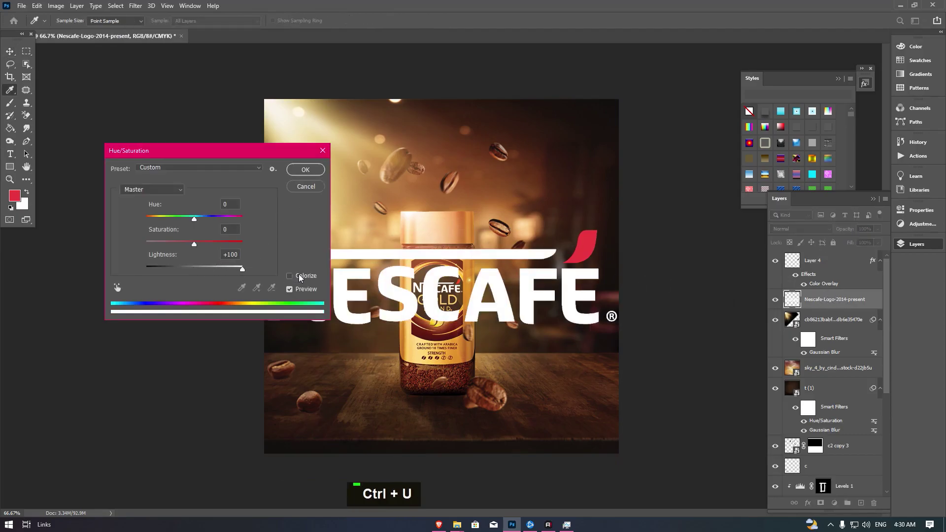
{"action": "double_click", "coordinate": [310, 169]}
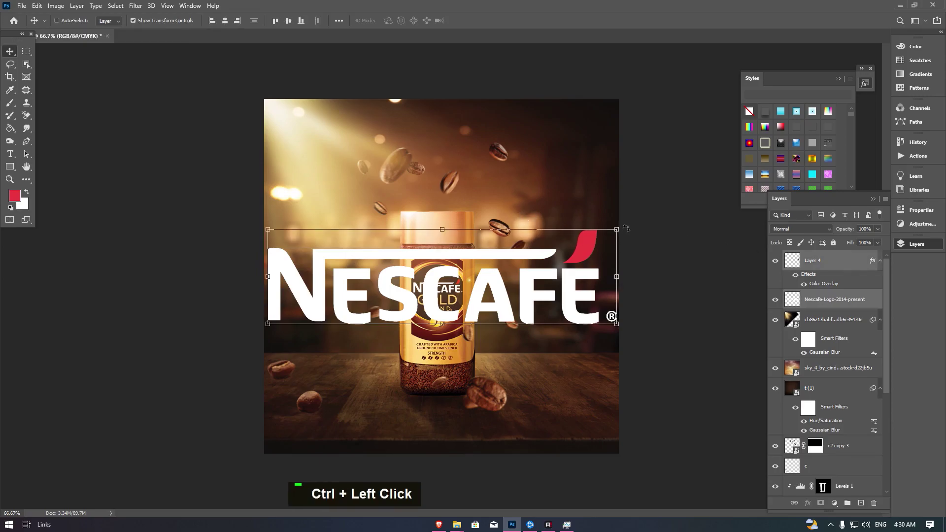
{"action": "key", "text": "ctrl+g"}
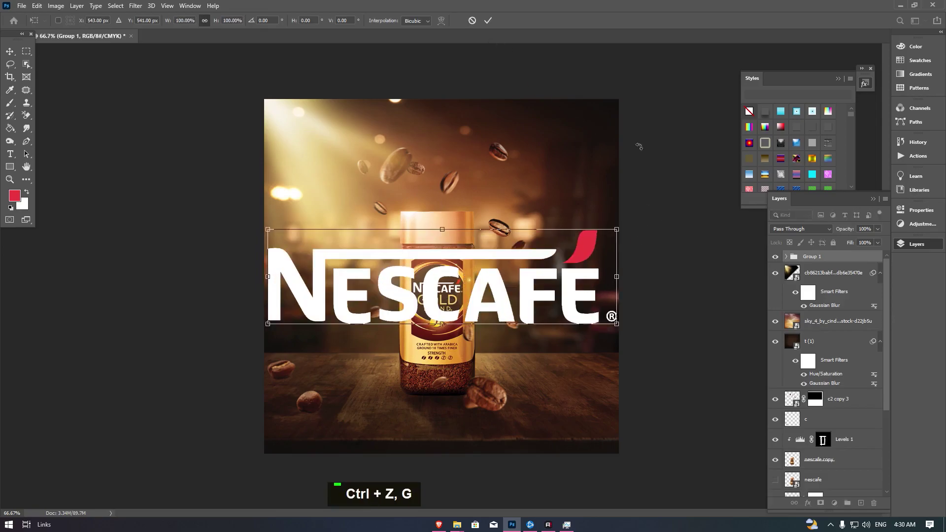
Step: Scale the white Nescafé logo group down into the poster's top-right corner and commit
{"action": "double_click", "coordinate": [786, 258]}
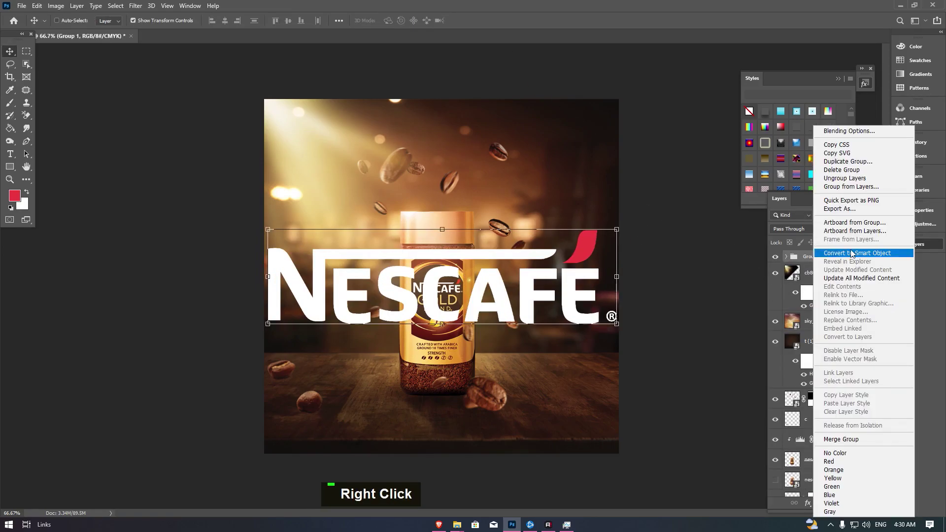
{"action": "key", "text": "alt+l"}
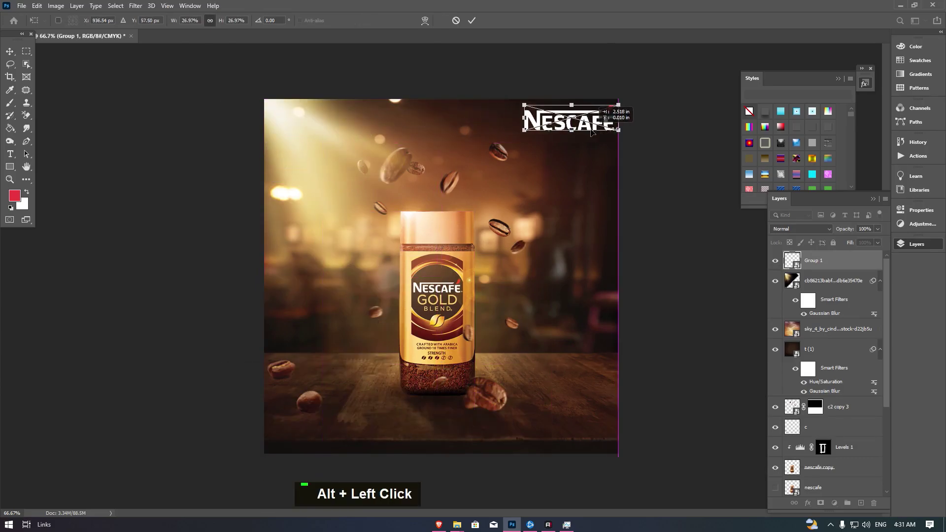
{"action": "key", "text": "Return"}
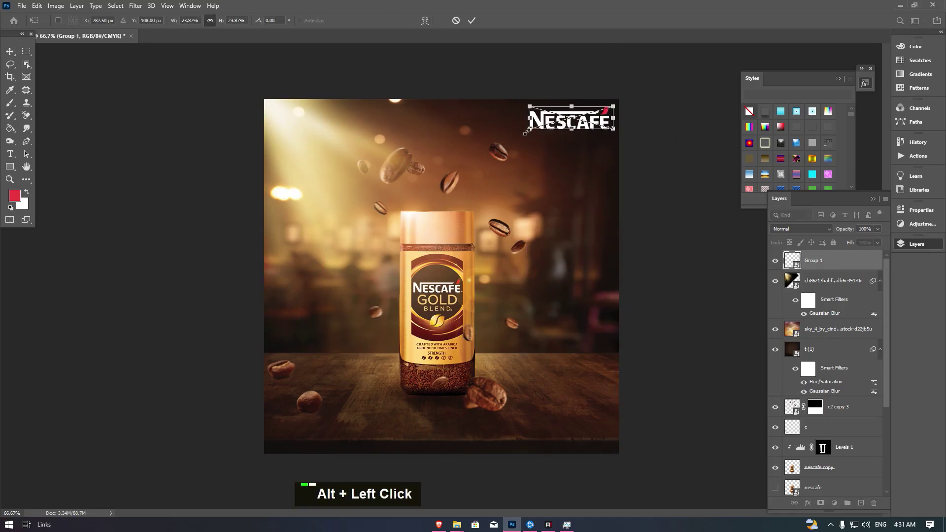
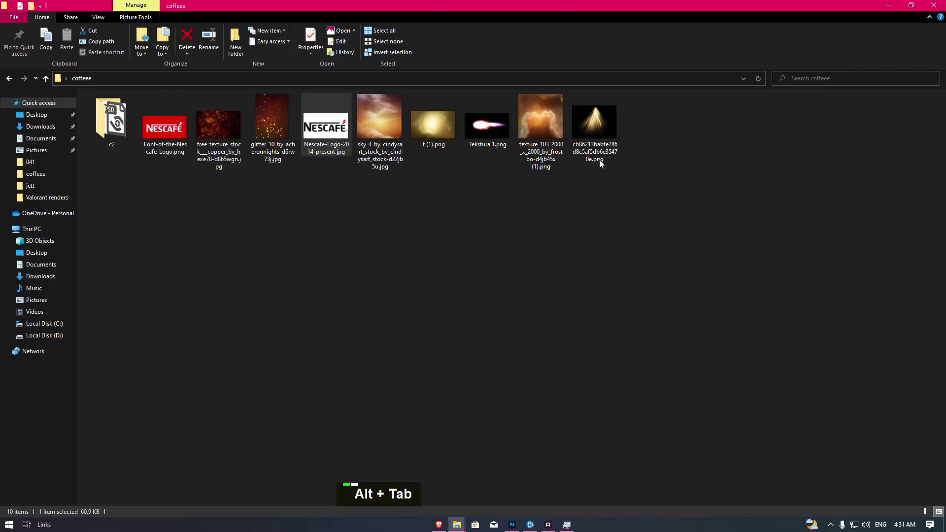
Step: Bring Nescafe-Logo-2014-present.jpg from File Explorer into the document as a new layer
{"action": "key", "text": "alt+Tab"}
{"action": "key", "text": "Return"}
Step: Isolate the logo's red swoosh onto its own layer, remove the logo image, and begin enlarging it
{"action": "key", "text": "b"}
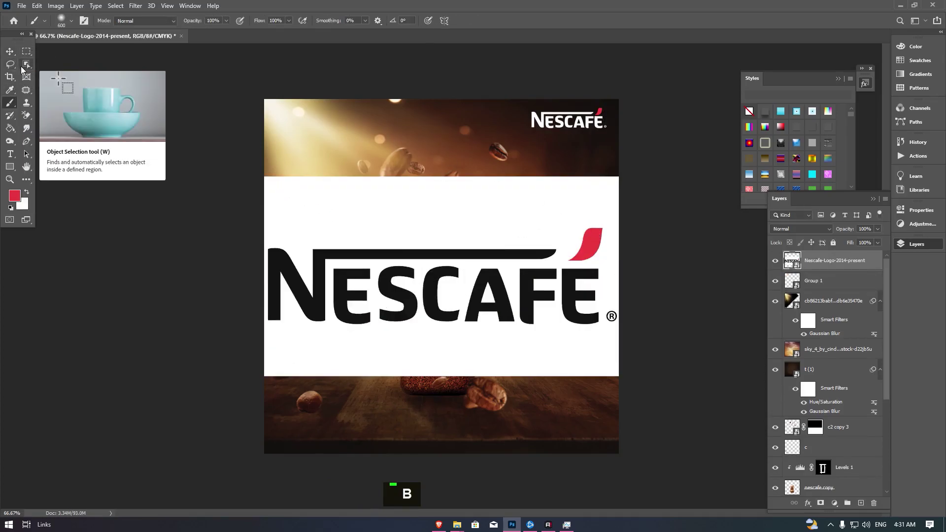
{"action": "right_click", "coordinate": [29, 69]}
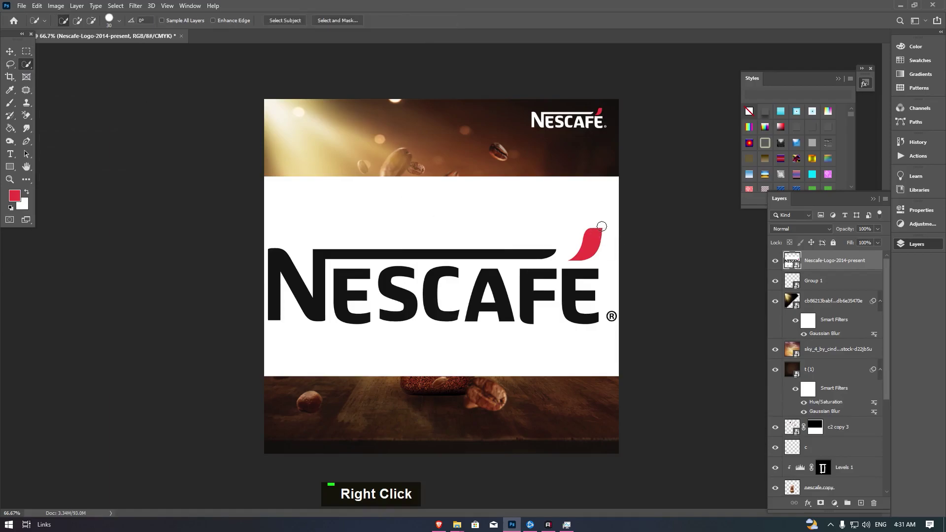
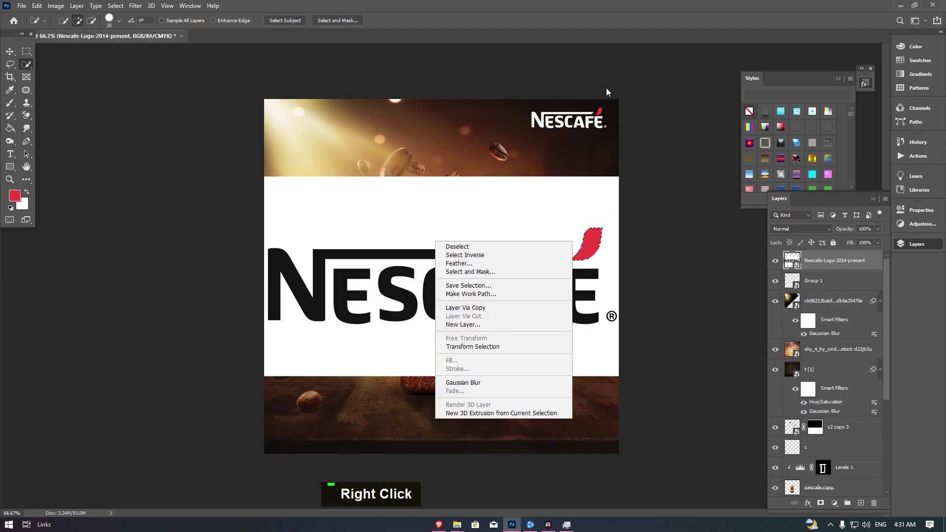
{"action": "key", "text": "ctrl+v"}
{"action": "key", "text": "Delete"}
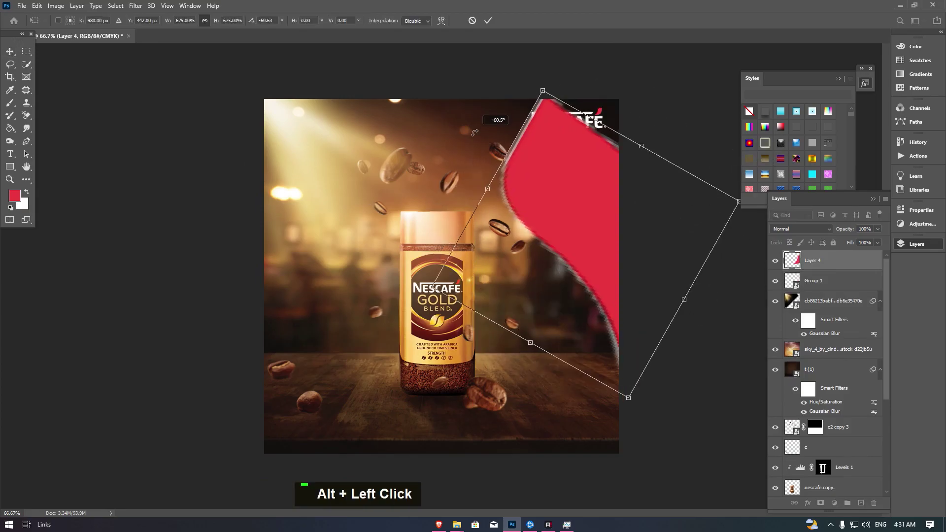
Step: Commit the enlarged, rotated swoosh and give Layer 4 a red Color Overlay style
{"action": "key", "text": "Return"}
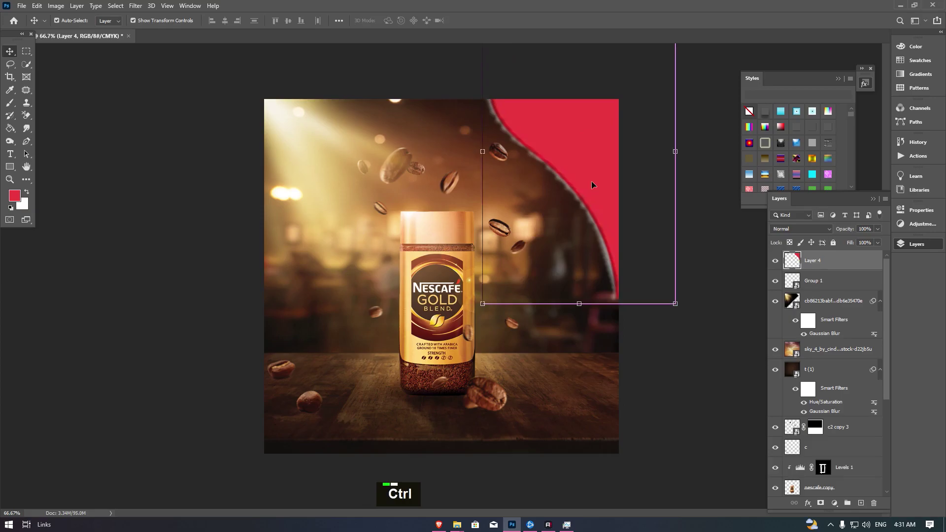
{"action": "double_click", "coordinate": [194, 269]}
{"action": "key", "text": "Return"}
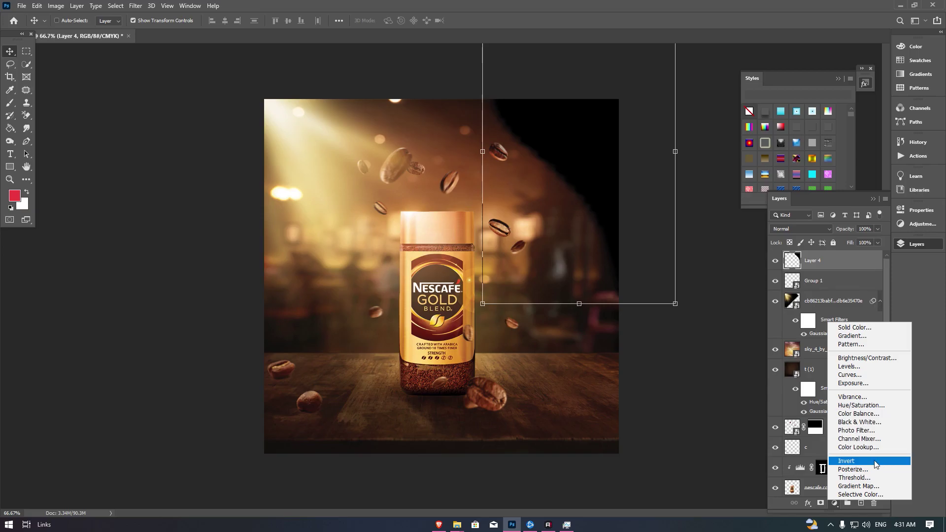
{"action": "double_click", "coordinate": [811, 504]}
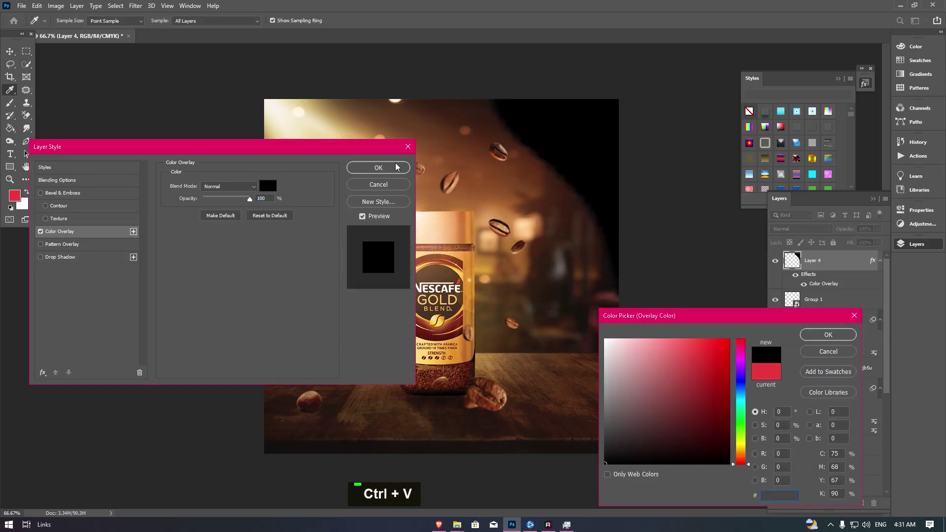
{"action": "key", "text": "Escape"}
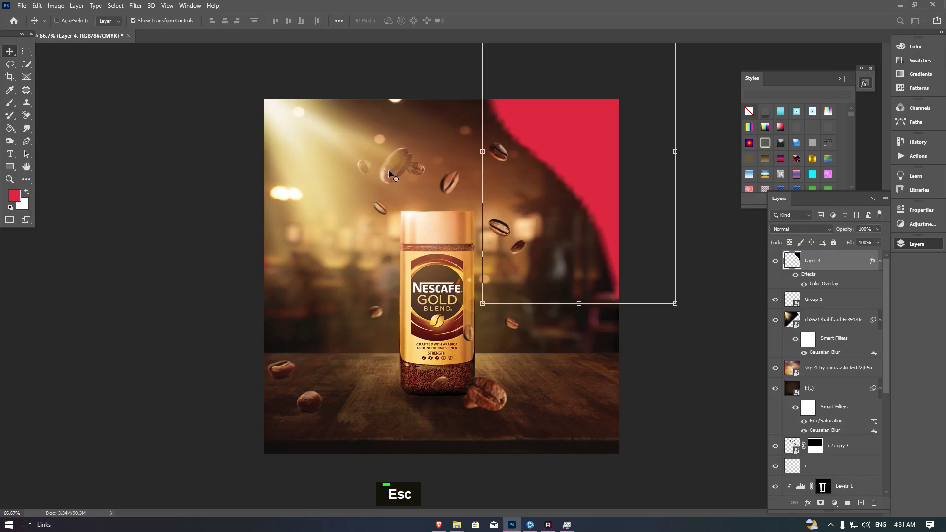
Step: Cycle the swoosh layer's blend modes until it sits in Soft Light
{"action": "key", "text": "Down"}
{"action": "key", "text": "Down"}
{"action": "key", "text": "Down"}
{"action": "key", "text": "Down"}
{"action": "key", "text": "Down"}
{"action": "key", "text": "Down"}
{"action": "key", "text": "Down"}
{"action": "key", "text": "Down"}
{"action": "key", "text": "Down"}
{"action": "key", "text": "Down"}
{"action": "key", "text": "Down"}
{"action": "key", "text": "Down"}
{"action": "key", "text": "Down"}
{"action": "key", "text": "Down"}
{"action": "key", "text": "Down"}
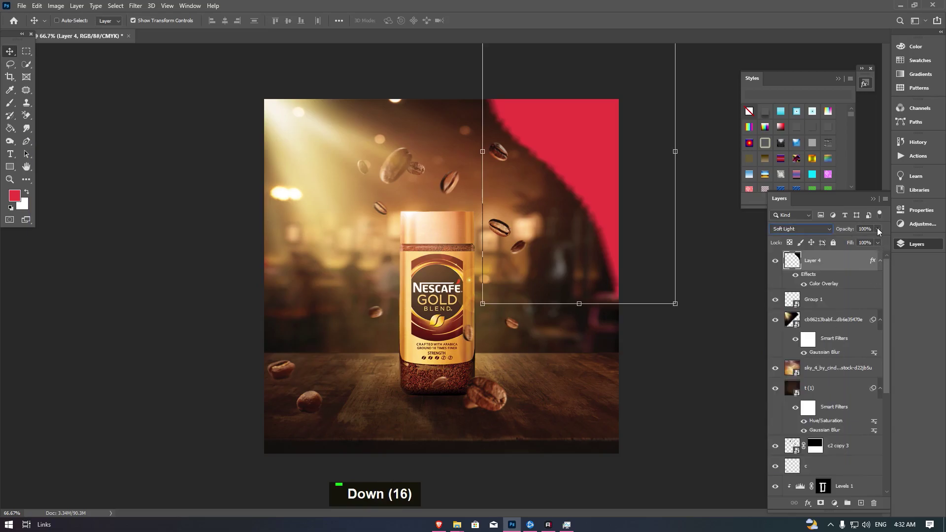
Step: Drop the swoosh to low opacity and apply a Gaussian Blur of radius 58.2
{"action": "double_click", "coordinate": [858, 242]}
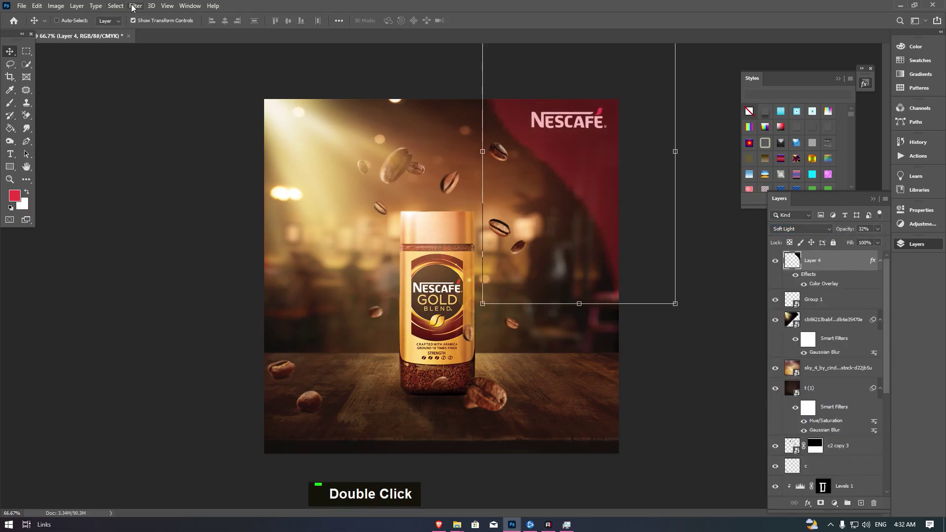
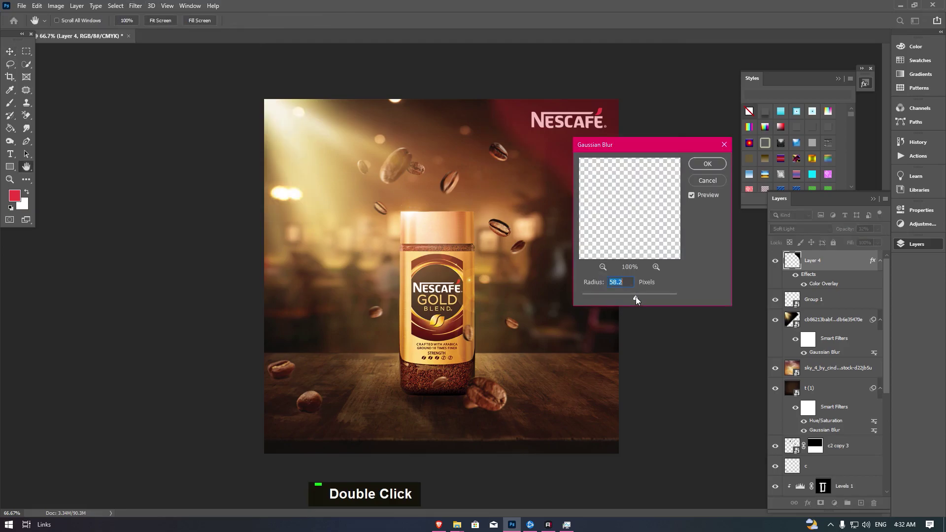
{"action": "key", "text": "Return"}
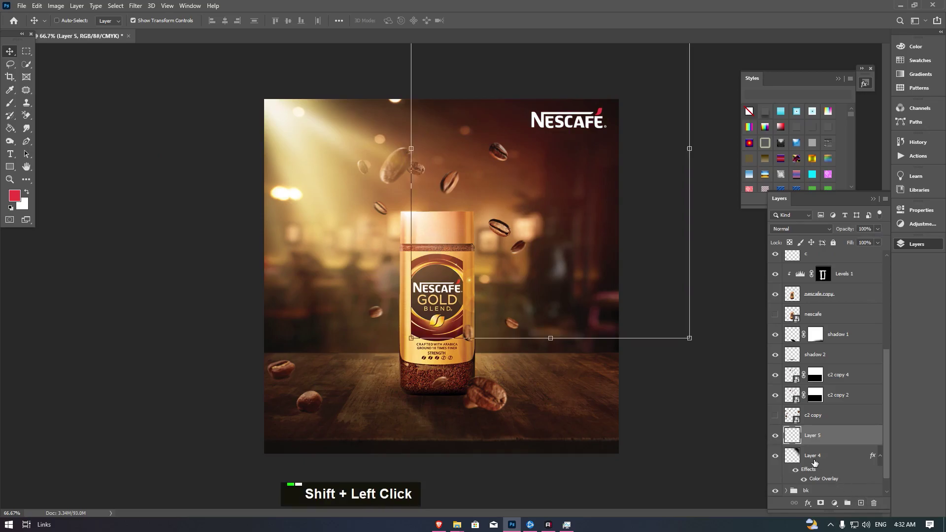
Step: Colorize the new layer with Hue/Saturation at Hue 359, Saturation 25
{"action": "key", "text": "ctrl+e"}
{"action": "key", "text": "ctrl+u"}
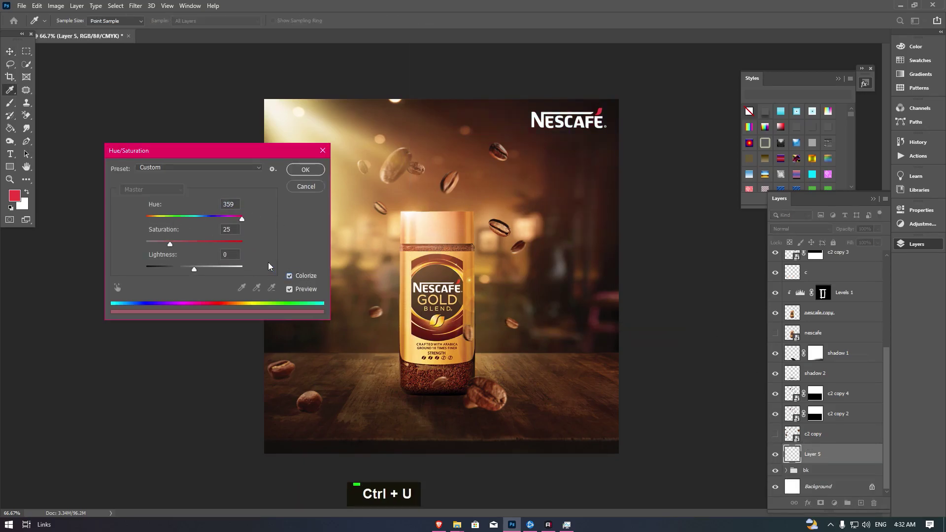
{"action": "double_click", "coordinate": [155, 221]}
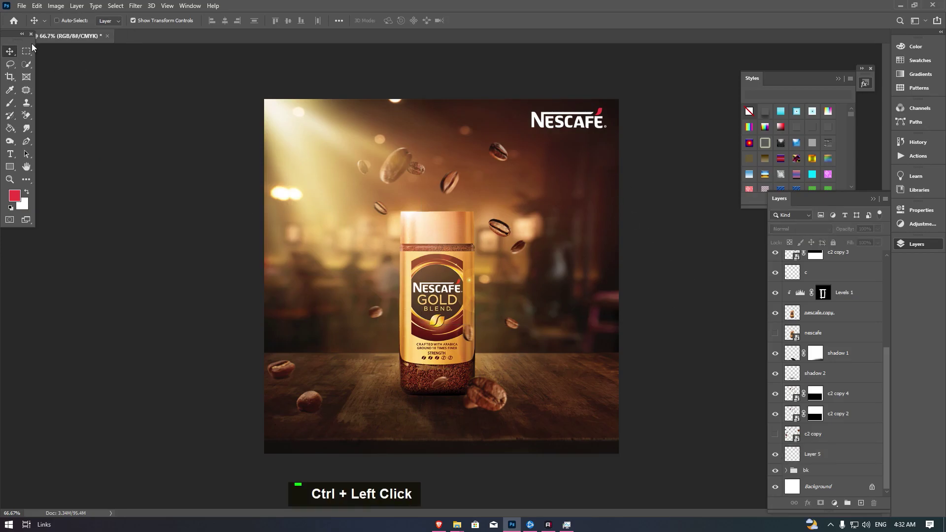
Step: Duplicate a coffee-bean layer and shift the copy toward the poster's right side
{"action": "key", "text": "t"}
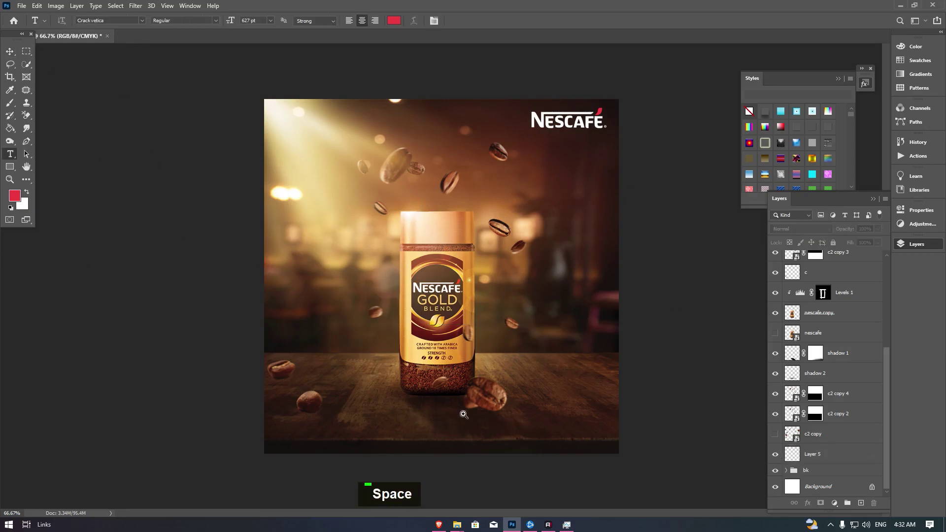
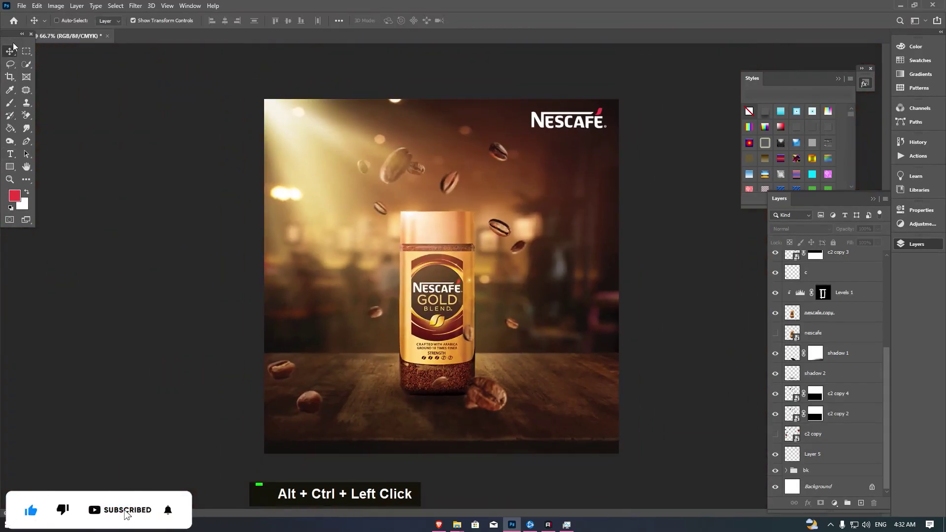
{"action": "key", "text": "alt+Tab"}
{"action": "left_click", "coordinate": [178, 342]}
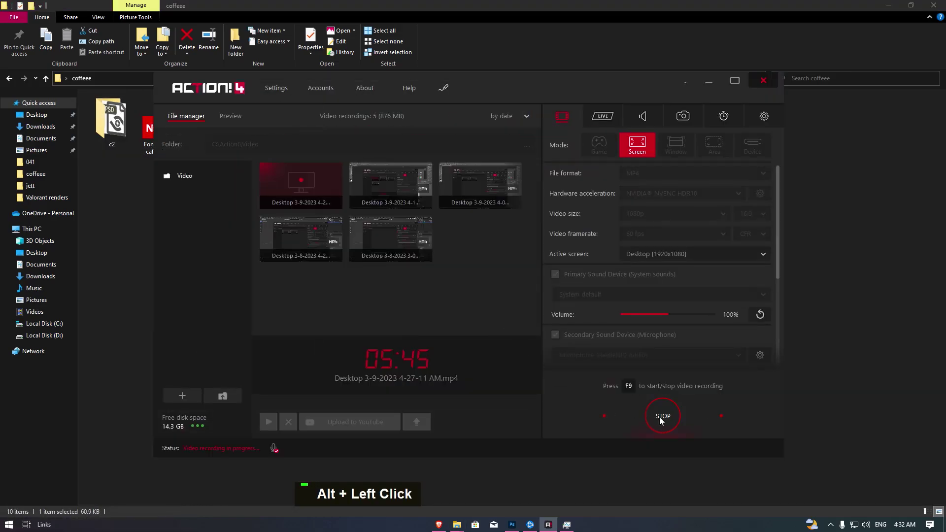
{"action": "key", "text": "ctrl+j"}
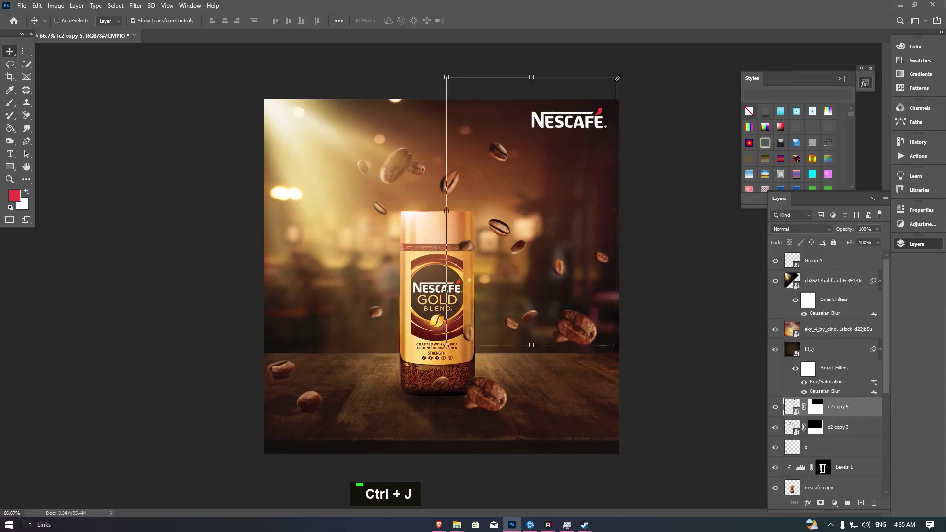
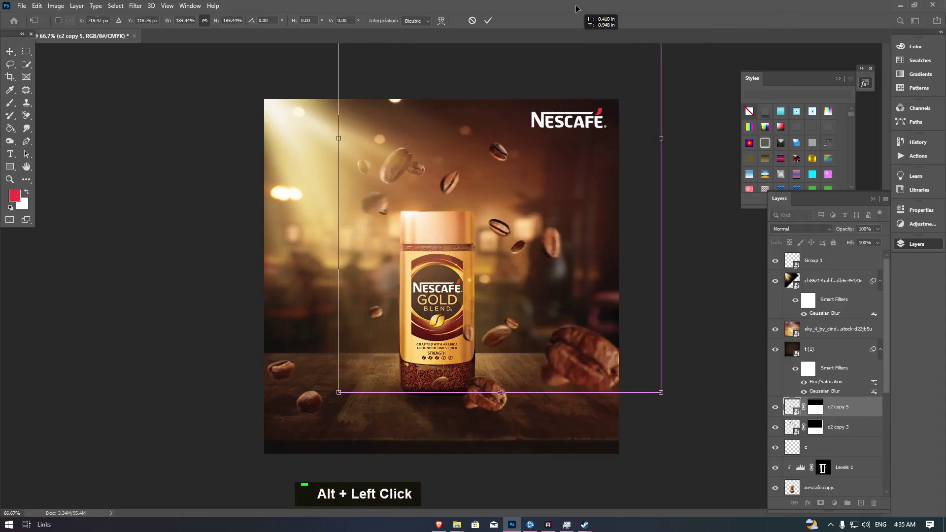
Step: Commit the scaled-up c2 copy 5 bean and apply a Radial Blur smart filter to it
{"action": "key", "text": "Return"}
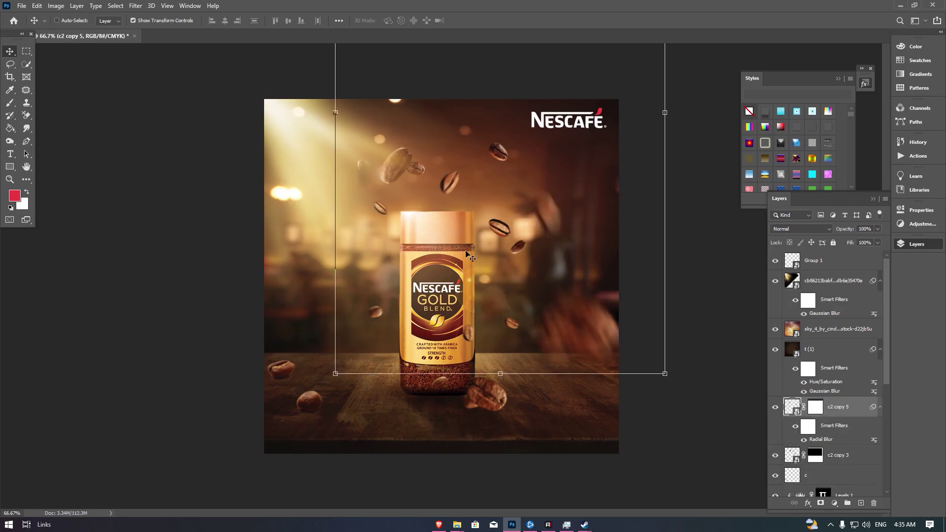
{"action": "double_click", "coordinate": [564, 278]}
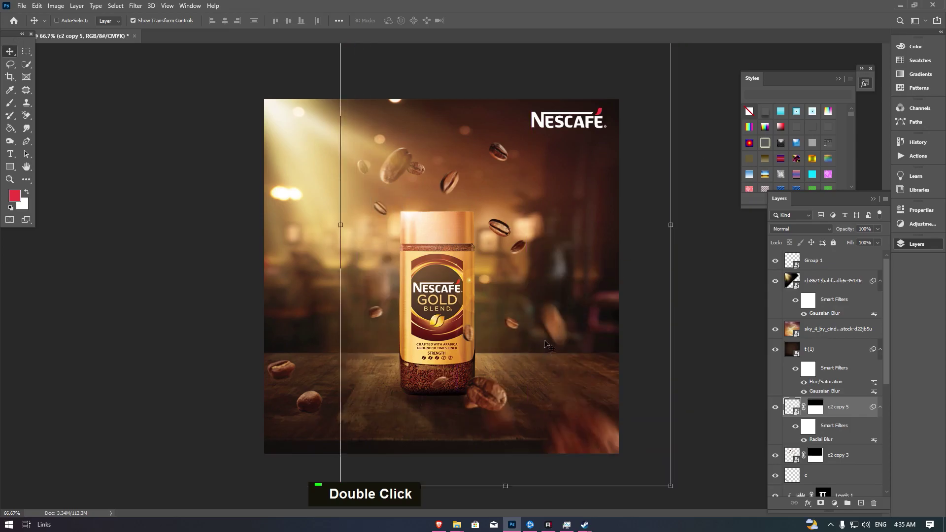
Step: Mask out selected parts of the blurred bean so it hugs the right edge, then save
{"action": "key", "text": "e"}
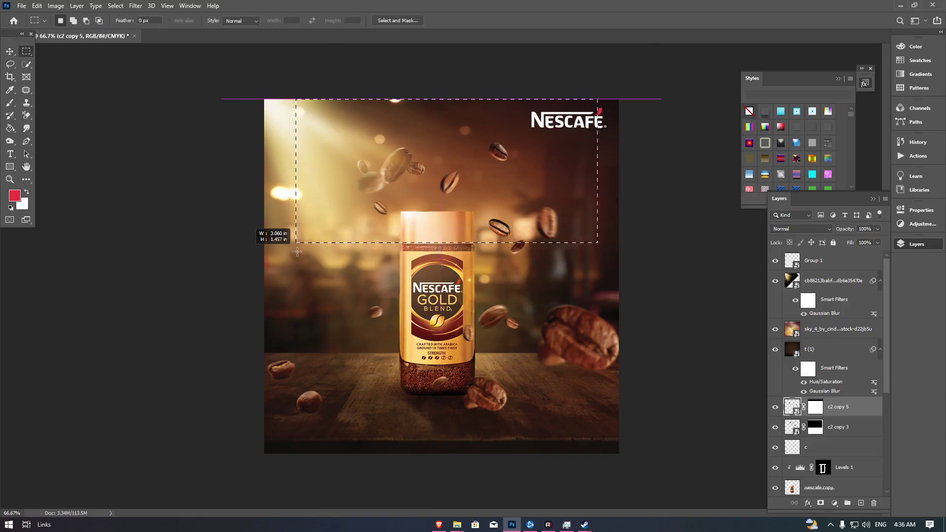
{"action": "key", "text": "Delete"}
{"action": "key", "text": "Delete"}
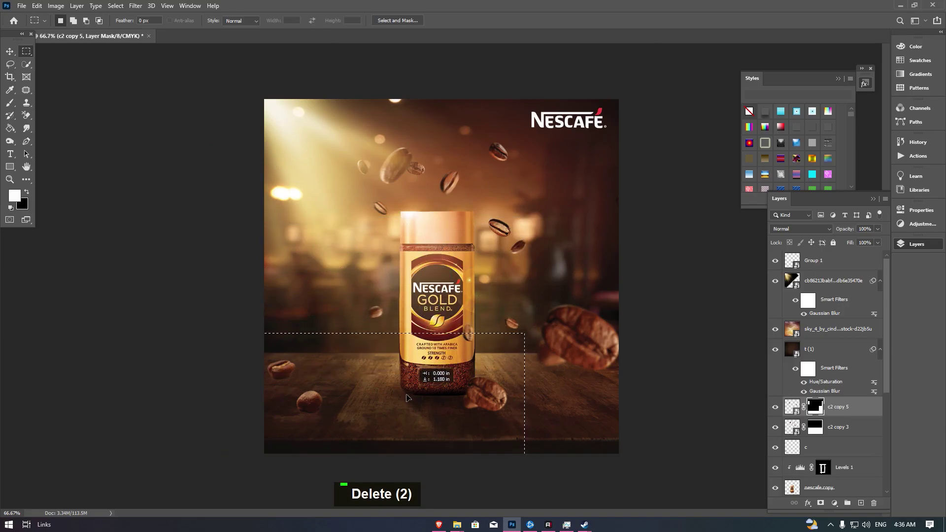
{"action": "key", "text": "Delete"}
{"action": "key", "text": "Delete"}
{"action": "key", "text": "Delete"}
{"action": "key", "text": "Delete"}
{"action": "key", "text": "Delete"}
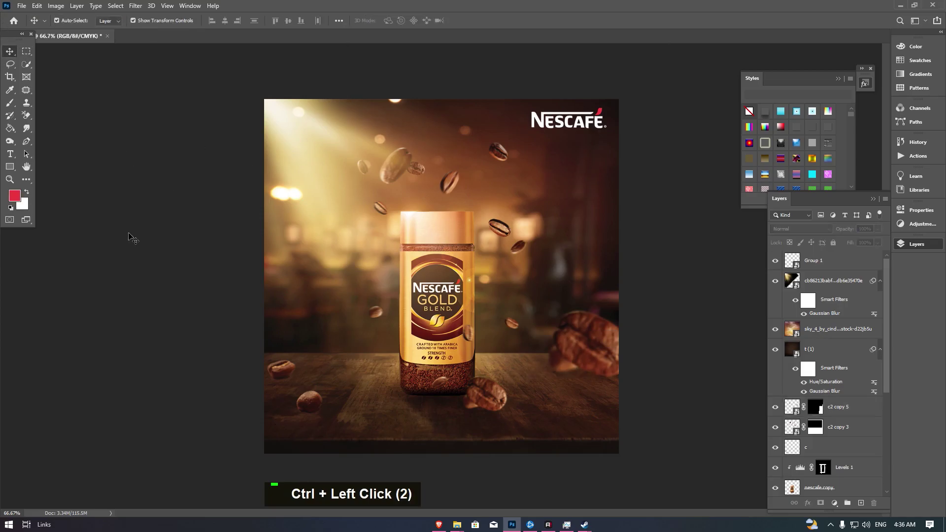
{"action": "key", "text": "ctrl+s"}
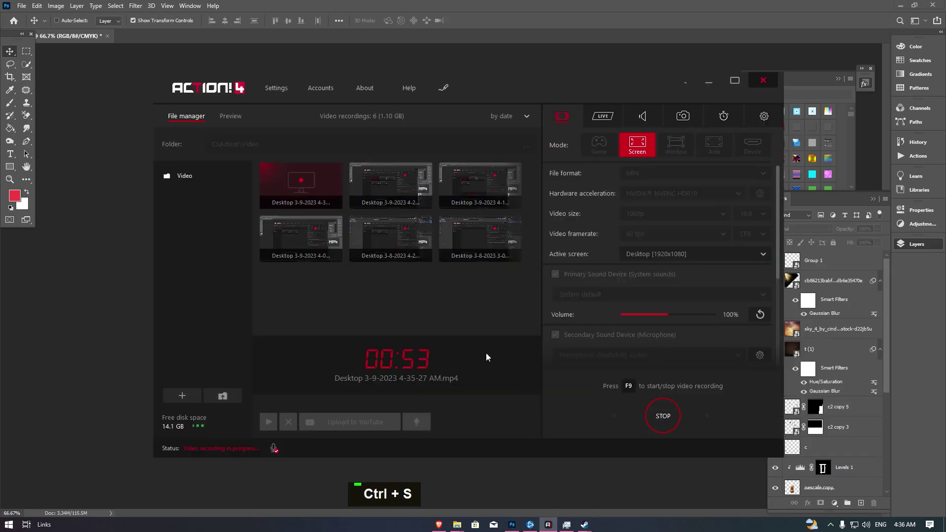